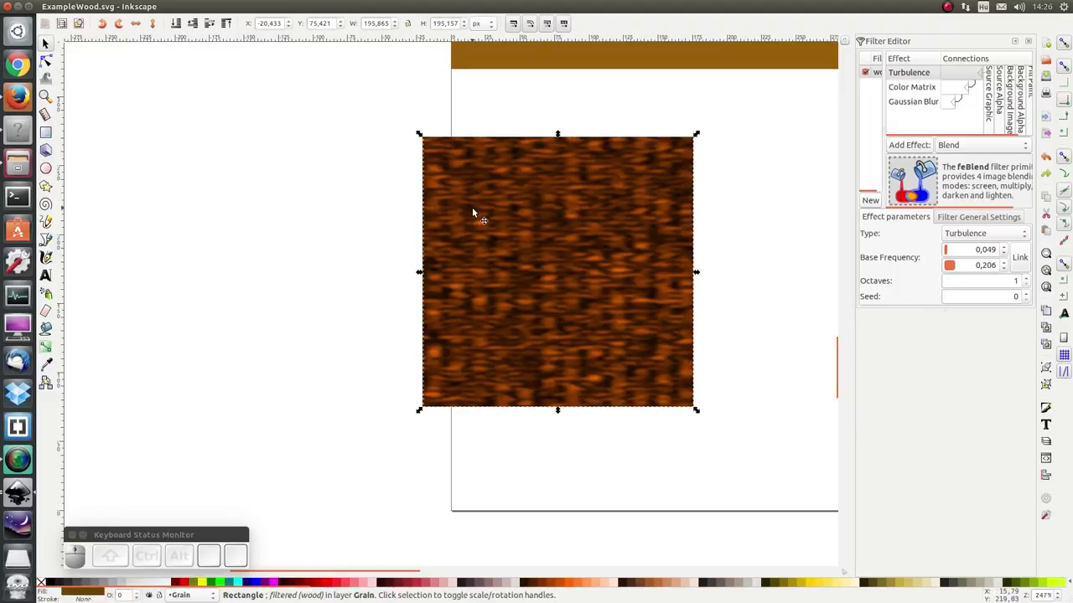
- Copy the ExampleWood texture into UV_map_chest.svg and fit it over the top middle lid panel
{"action": "key", "text": "ctrl+c"}
{"action": "key", "text": "alt+Tab"}
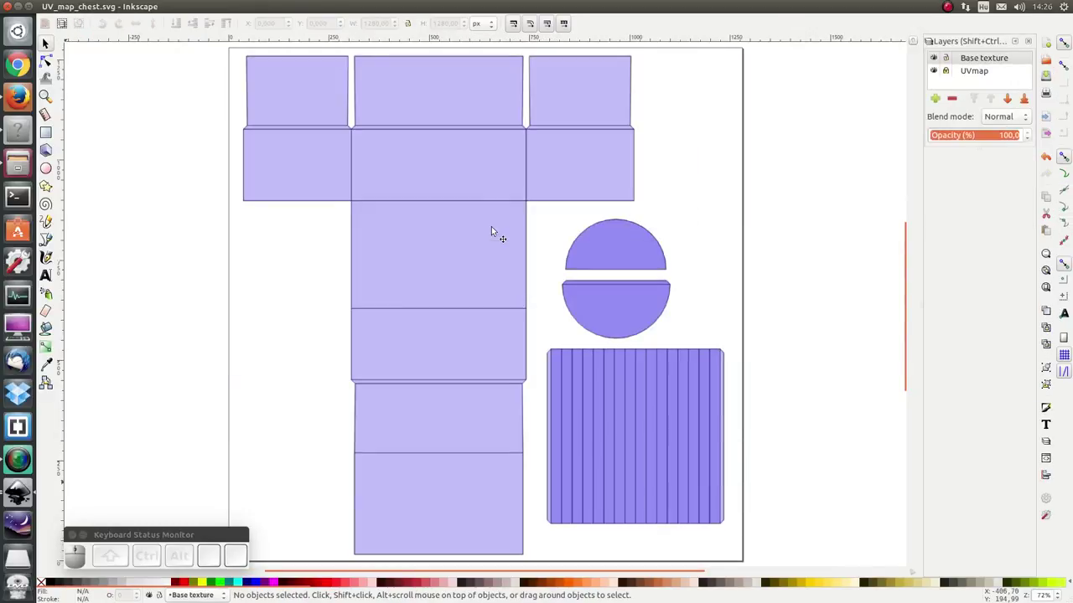
{"action": "key", "text": "ctrl+v"}
{"action": "left_click_drag", "start_coordinate": [501, 192], "coordinate": [441, 131]}
{"action": "left_click_drag", "start_coordinate": [440, 134], "coordinate": [448, 130]}
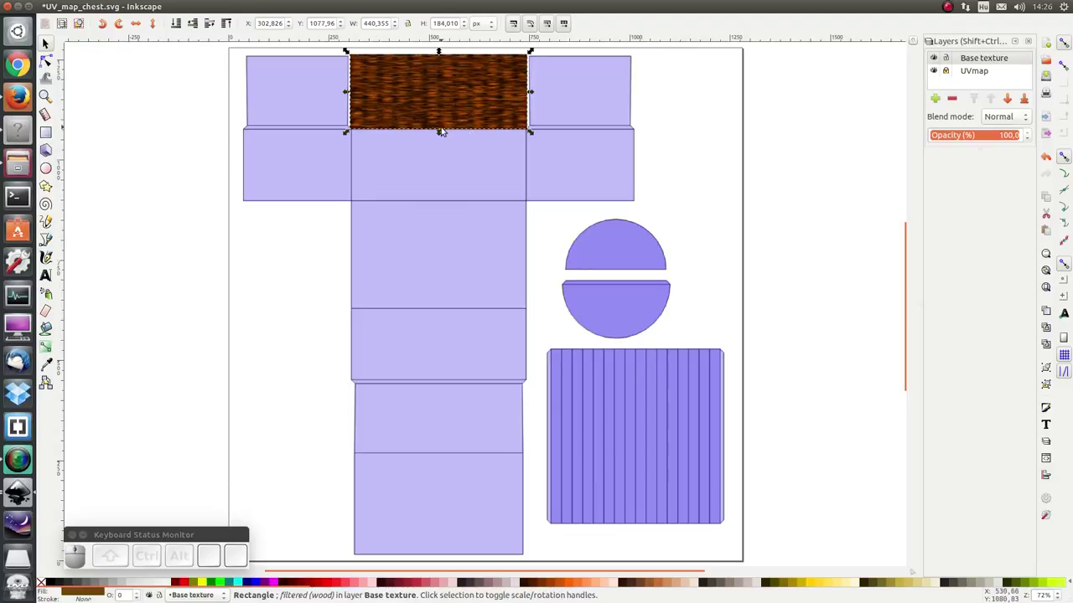
{"action": "left_click", "coordinate": [445, 130]}
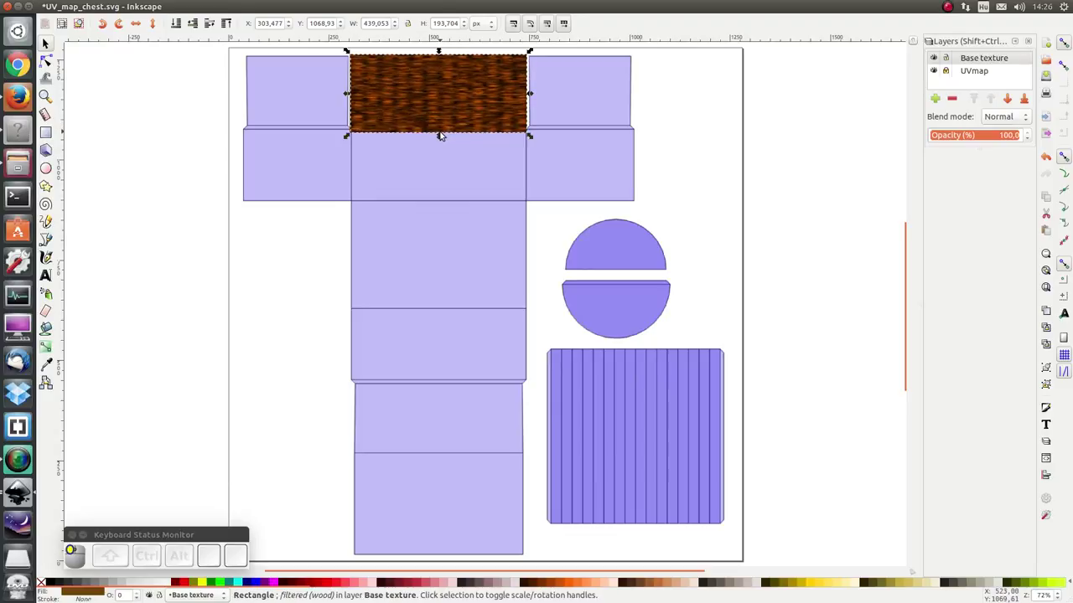
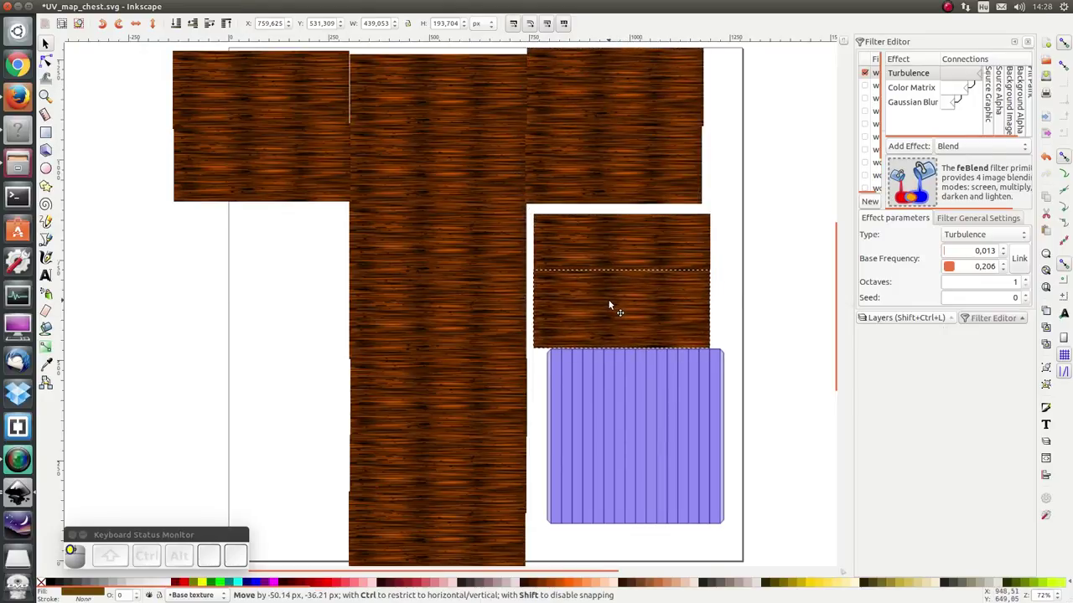
- Paste another wood texture copy and stretch it over the ribbed plank panel
{"action": "key", "text": "ctrl+c"}
{"action": "key", "text": "ctrl+v"}
{"action": "left_click_drag", "start_coordinate": [661, 440], "coordinate": [641, 419]}
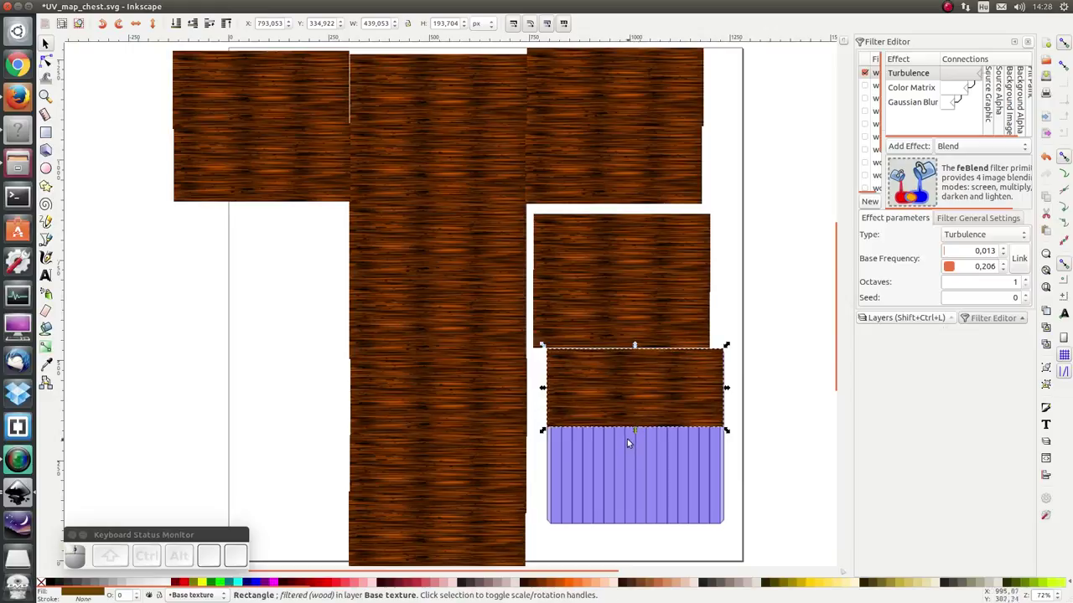
{"action": "left_click_drag", "start_coordinate": [643, 432], "coordinate": [721, 433]}
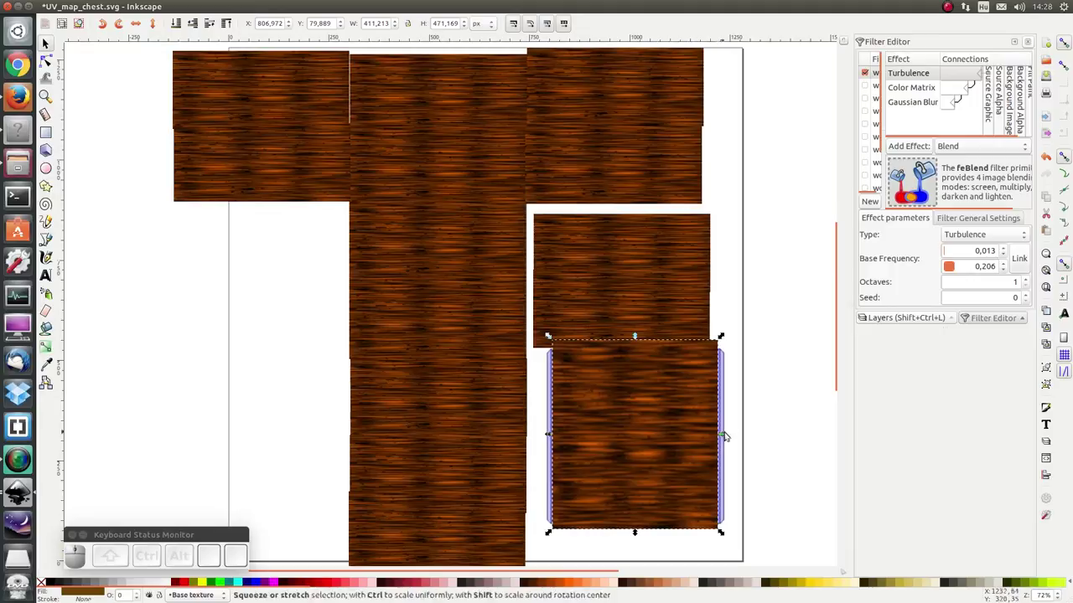
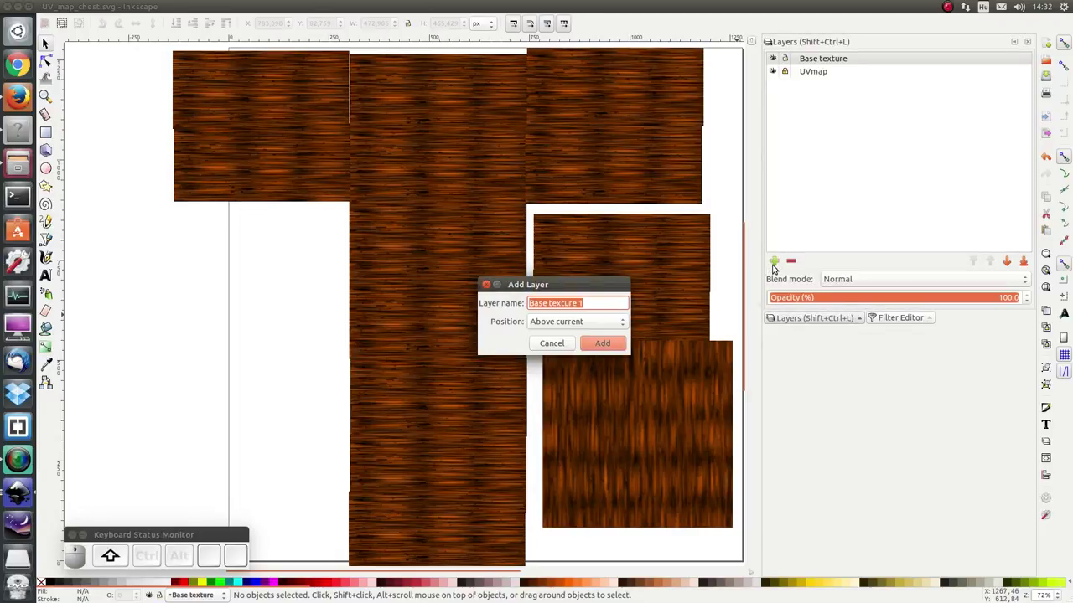
- Name the new layer Planks and add it above Base texture
{"action": "key", "text": "space"}
{"action": "key", "text": "BackSpace"}
{"action": "key", "text": "s"}
{"action": "key", "text": "Return"}
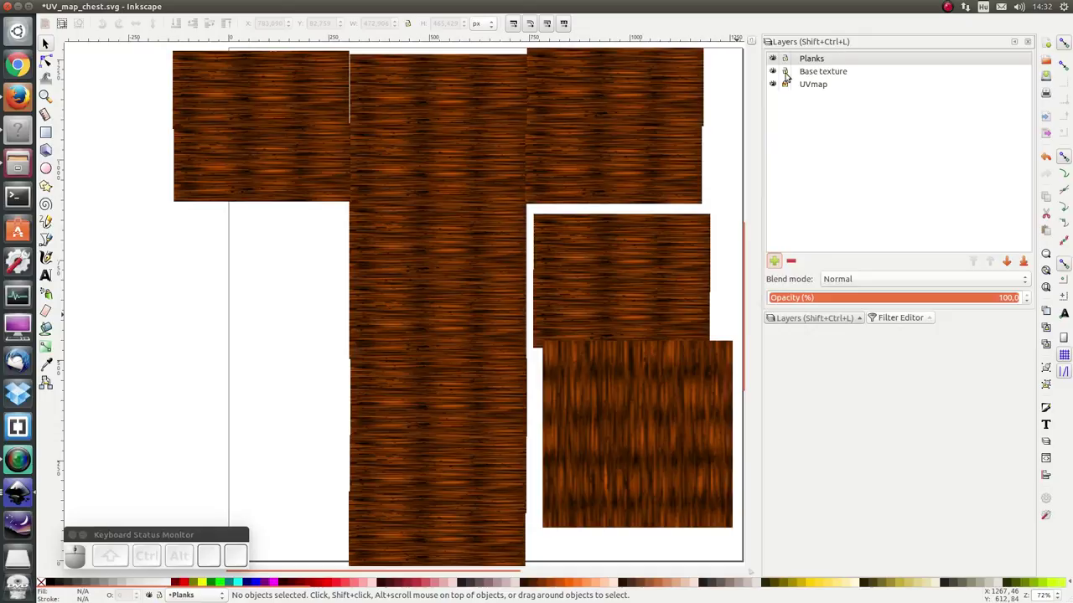
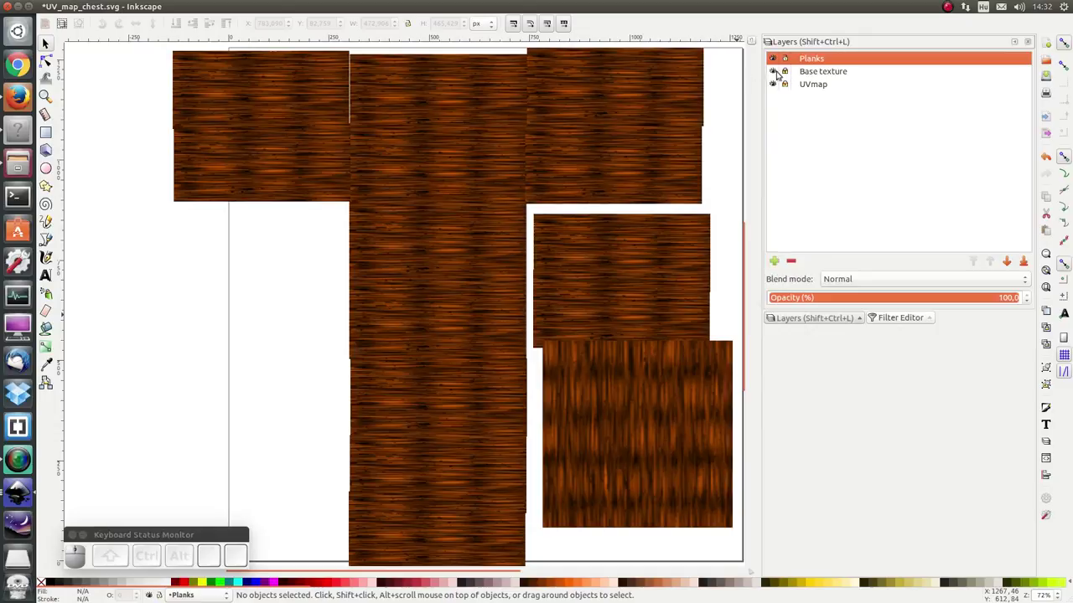
- Hide the Base texture layer, unlock UVmap and select the UV map image
{"action": "left_click", "coordinate": [147, 0]}
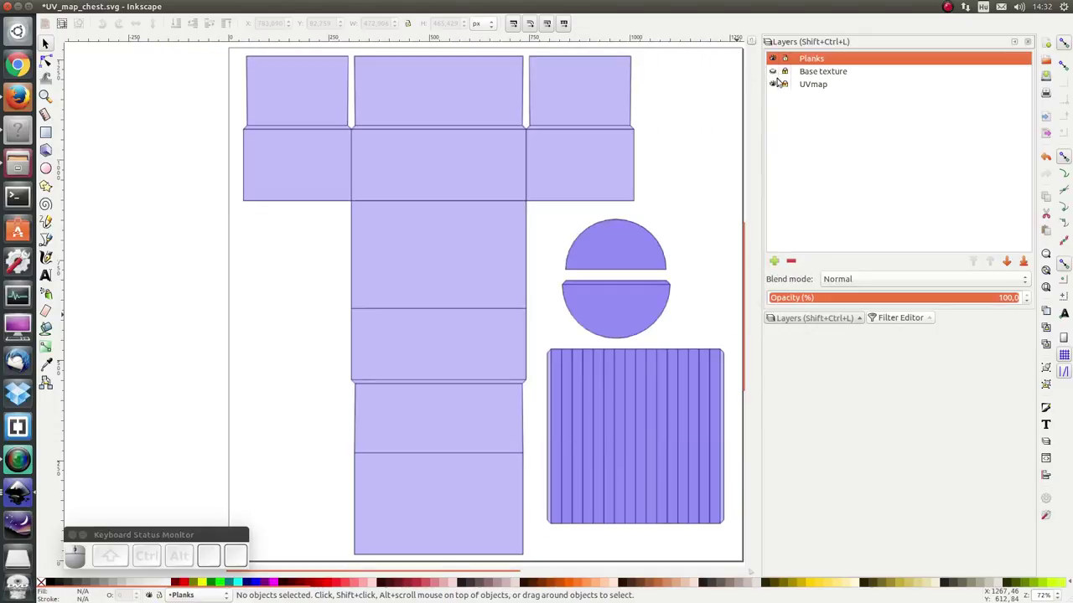
{"action": "left_click", "coordinate": [146, 0]}
{"action": "left_click", "coordinate": [147, 0]}
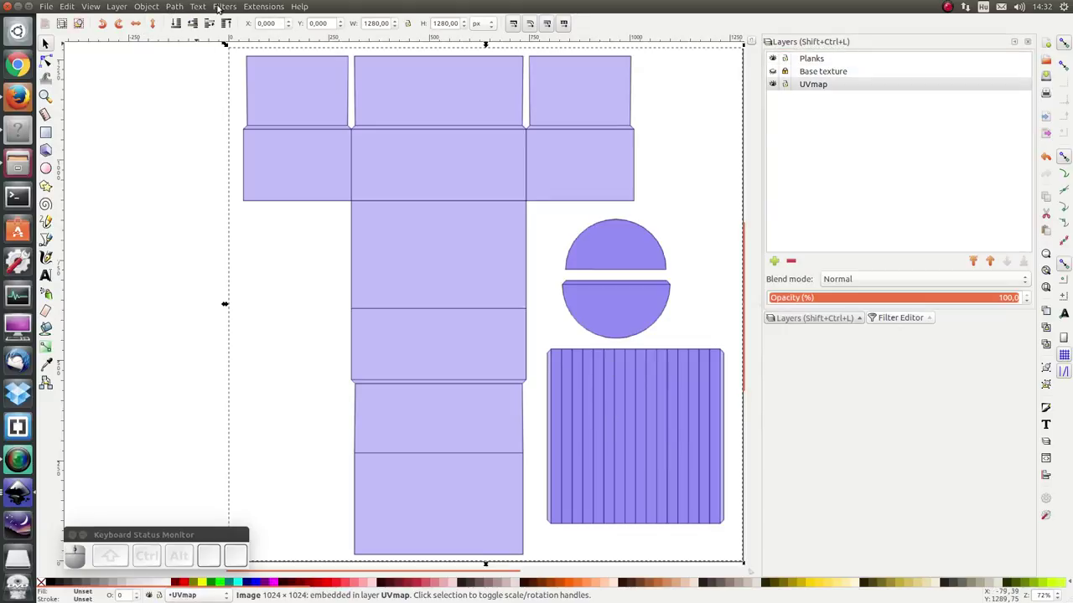
- Trace the UV map image with Edge detection, then cut the traced outlines off the layer
{"action": "left_click", "coordinate": [223, 6]}
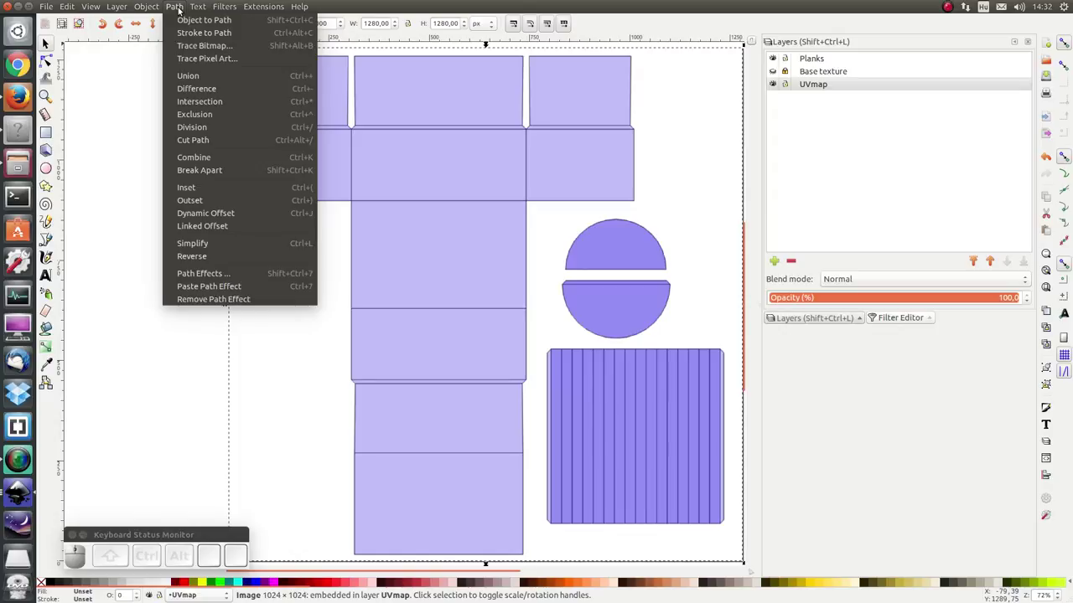
{"action": "left_click", "coordinate": [198, 50]}
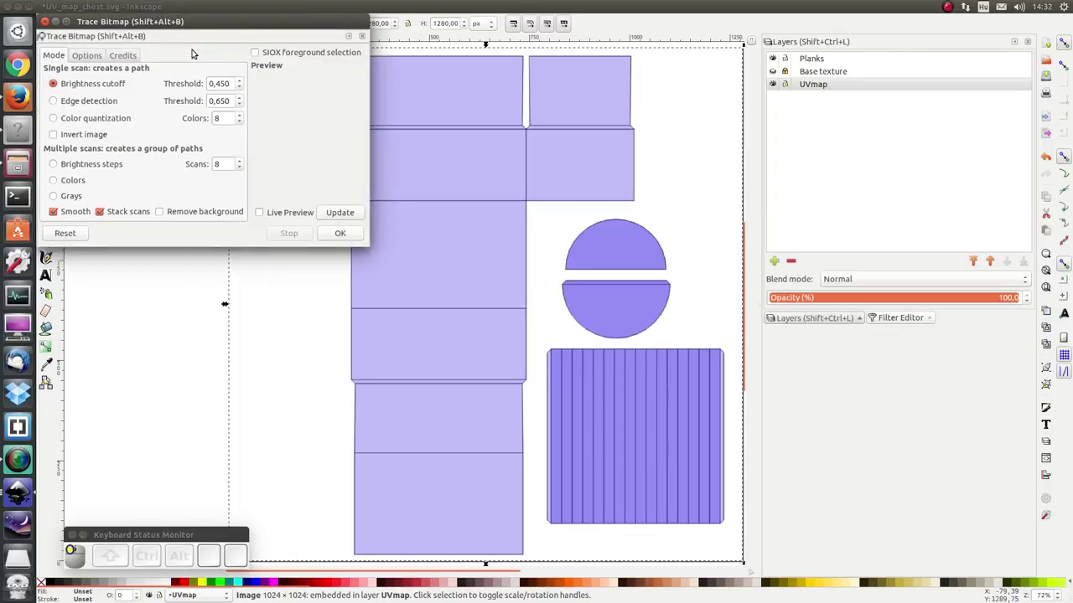
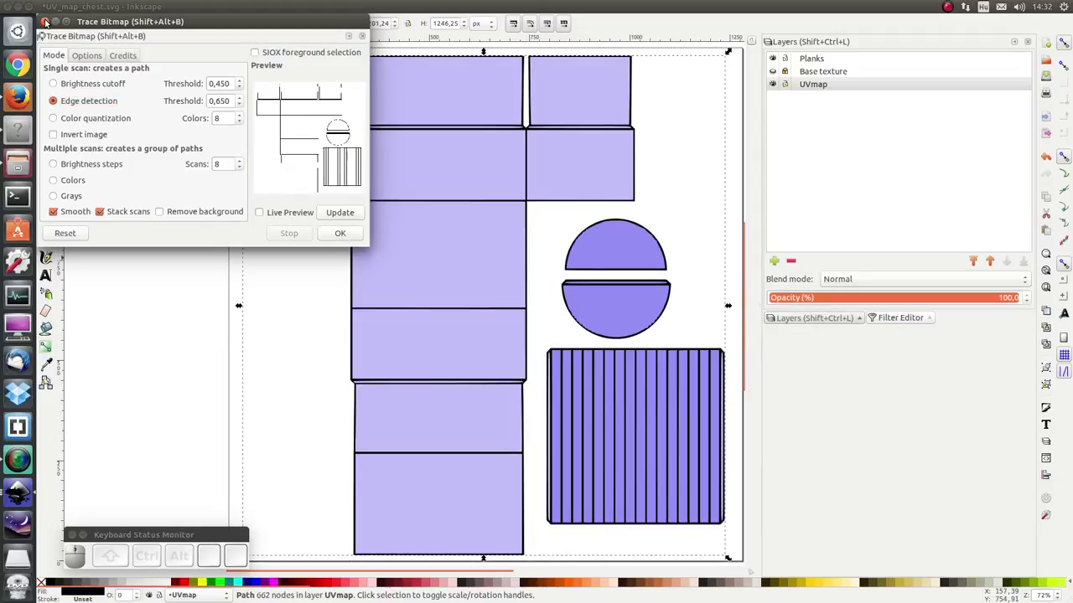
{"action": "left_click", "coordinate": [50, 21]}
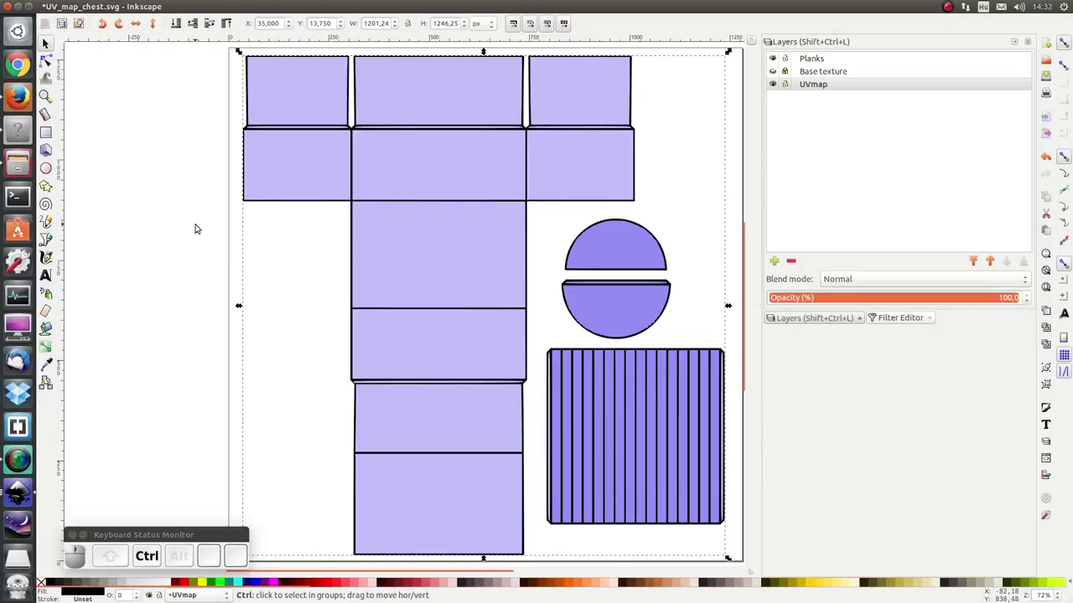
{"action": "key", "text": "ctrl+x"}
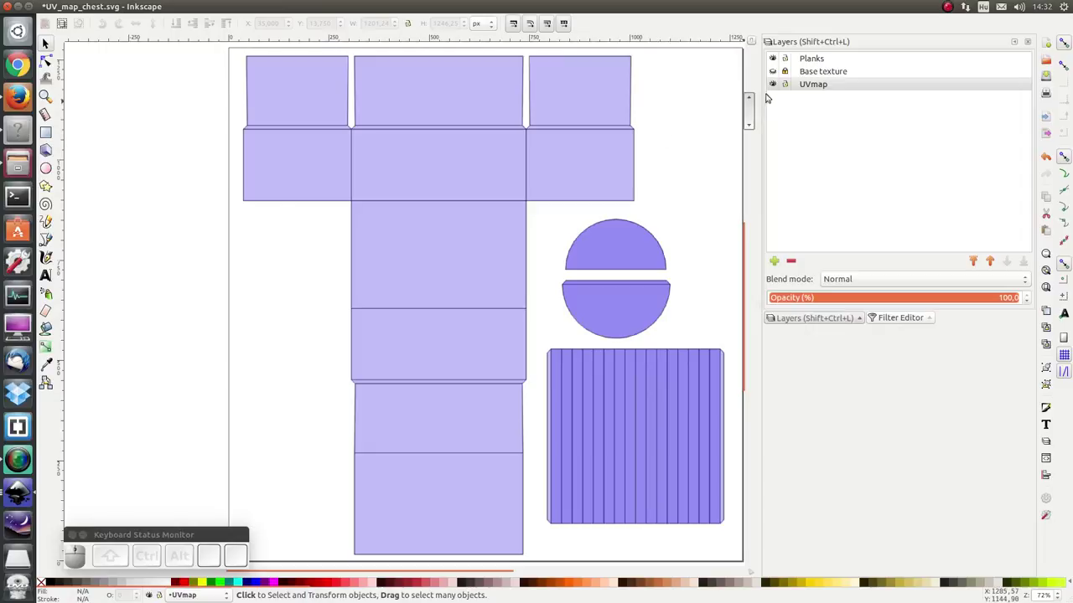
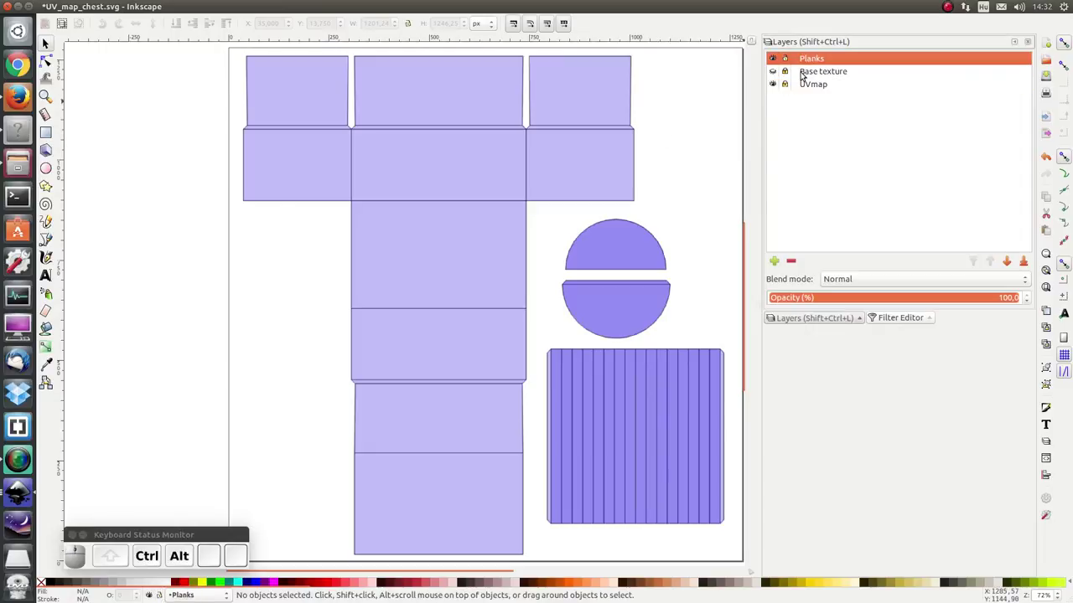
- Paste the traced outlines in place onto the Planks layer
{"action": "key", "text": "ctrl+alt+v"}
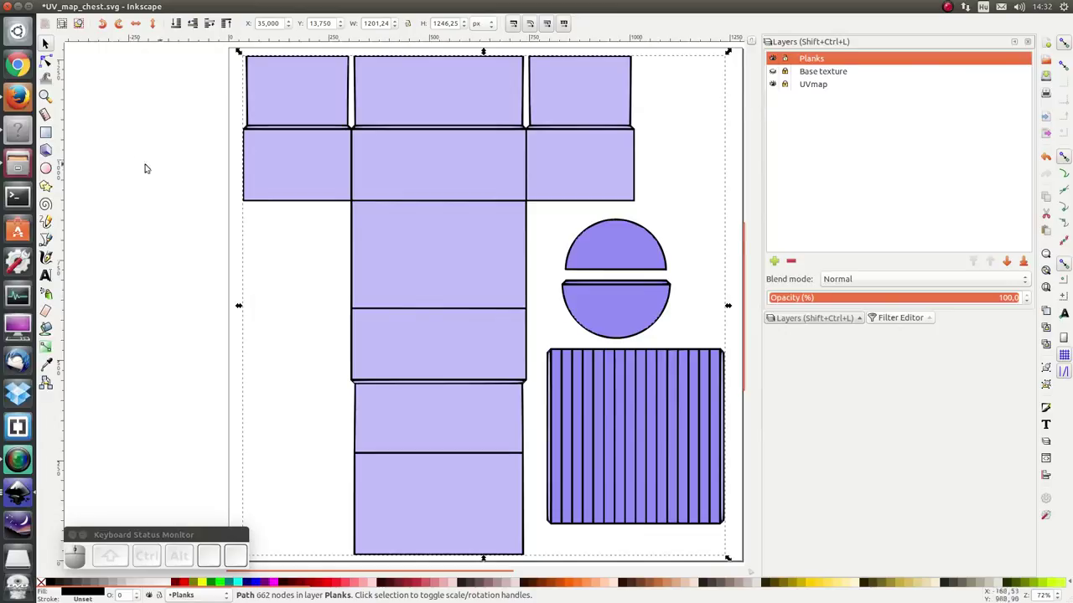
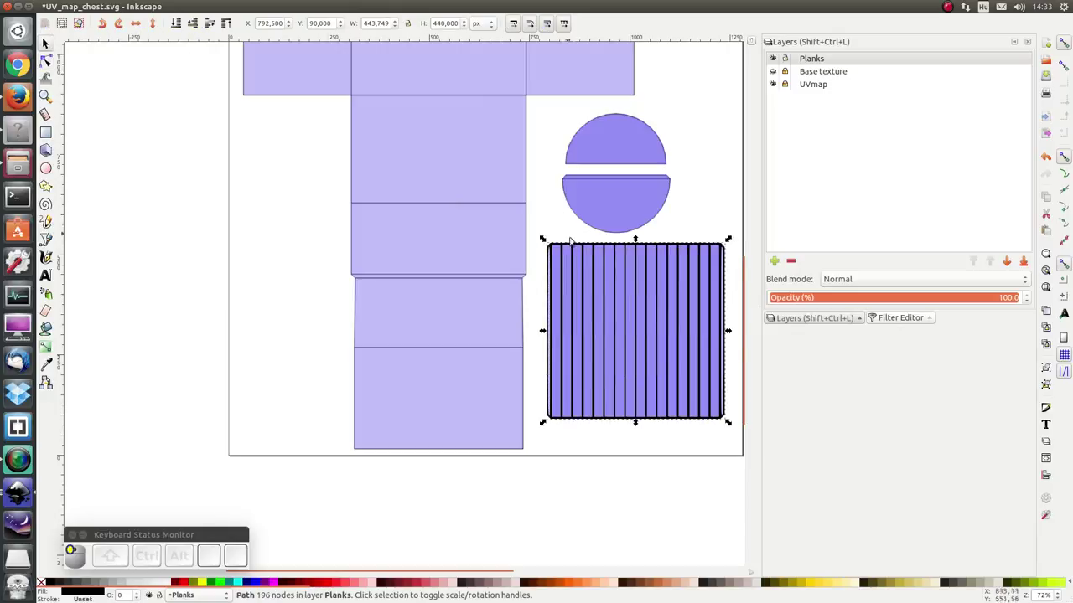
- Use Path Intersection then Difference to leave only the plank panel's vertical lines and border
{"action": "scroll", "scroll_direction": "up", "scroll_amount": 3}
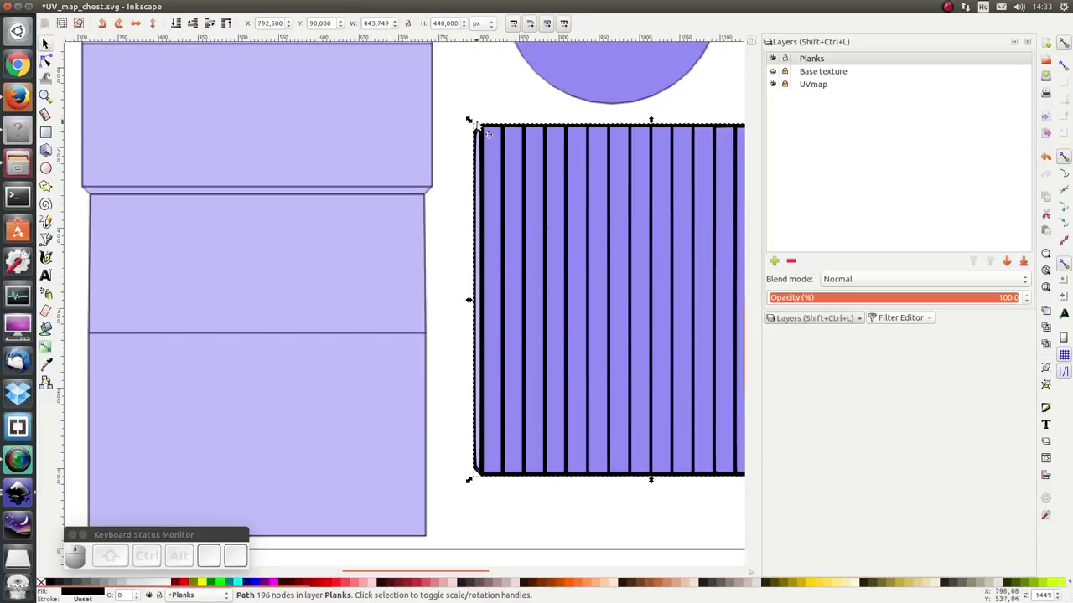
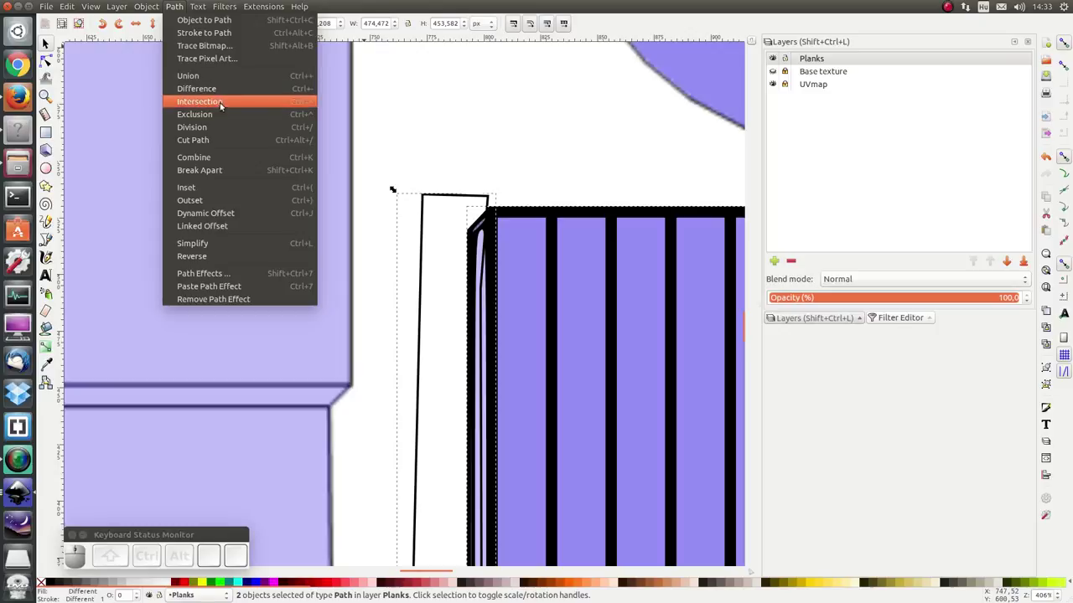
{"action": "left_click", "coordinate": [225, 112]}
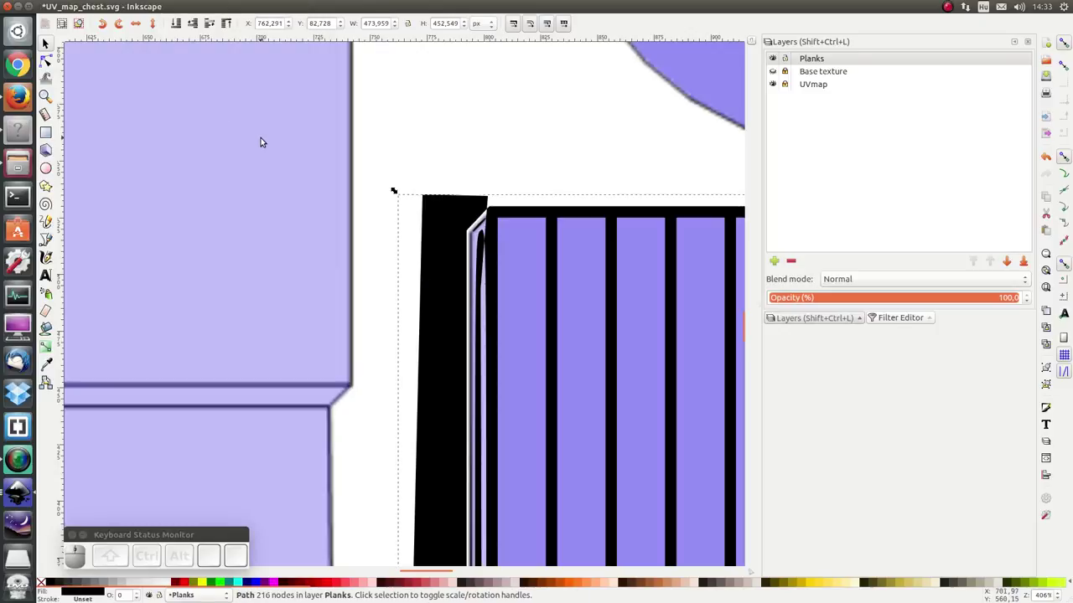
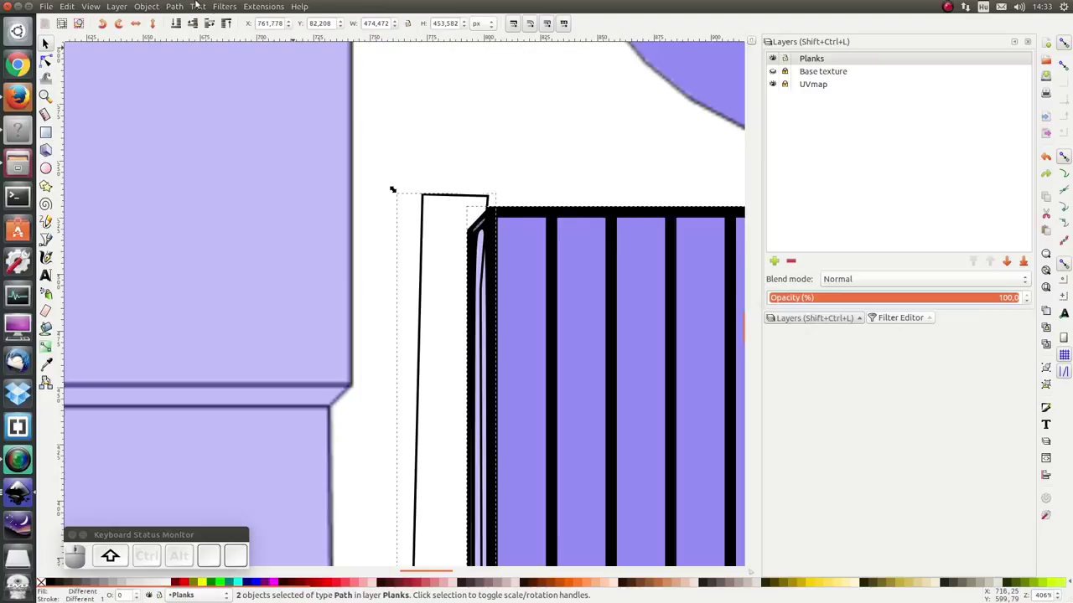
{"action": "left_click", "coordinate": [181, 4]}
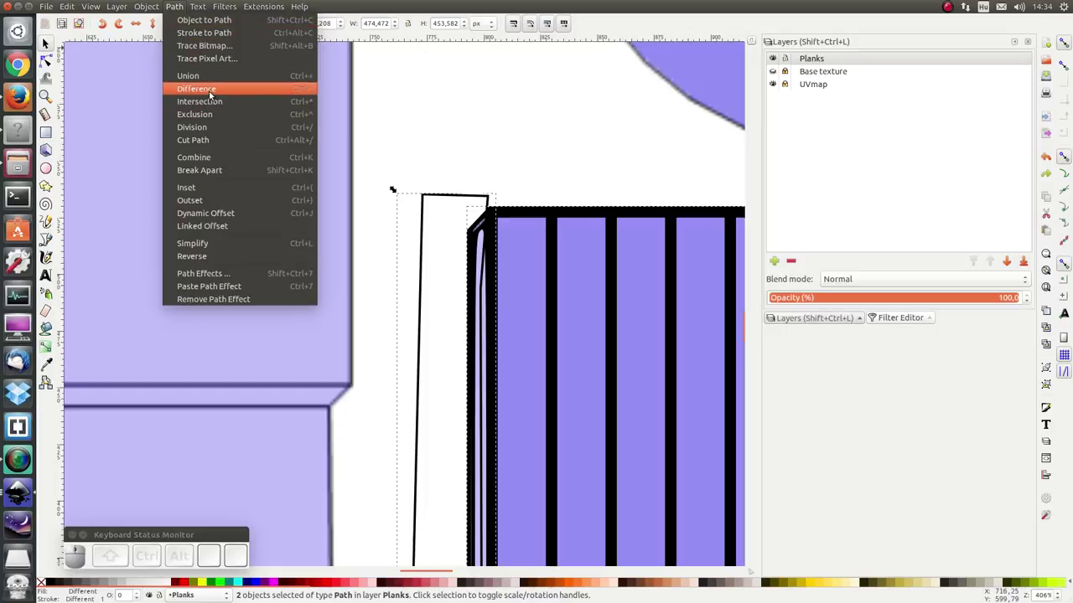
{"action": "left_click", "coordinate": [214, 92]}
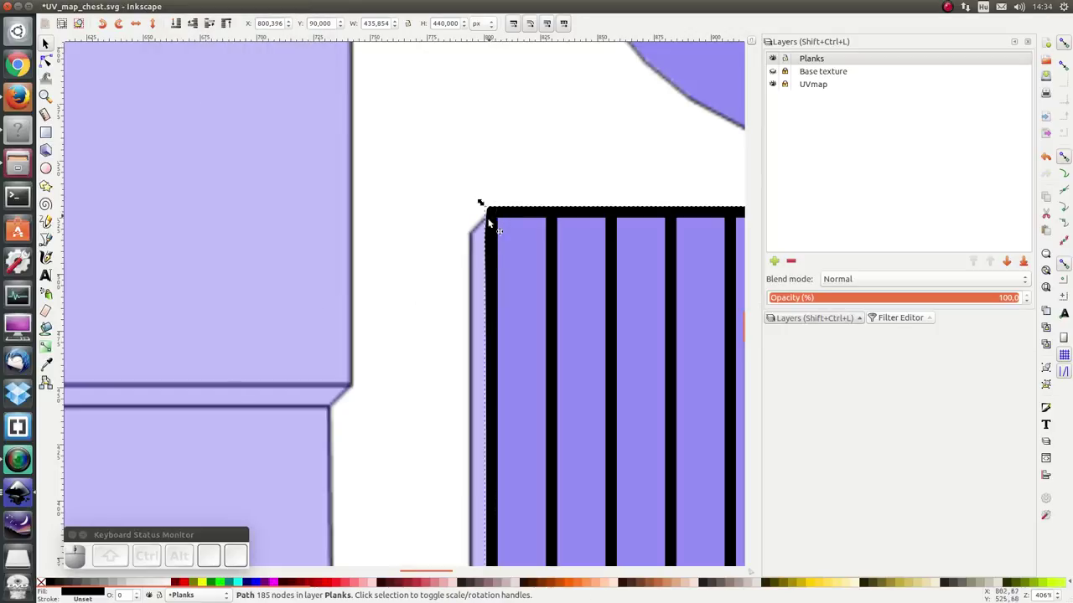
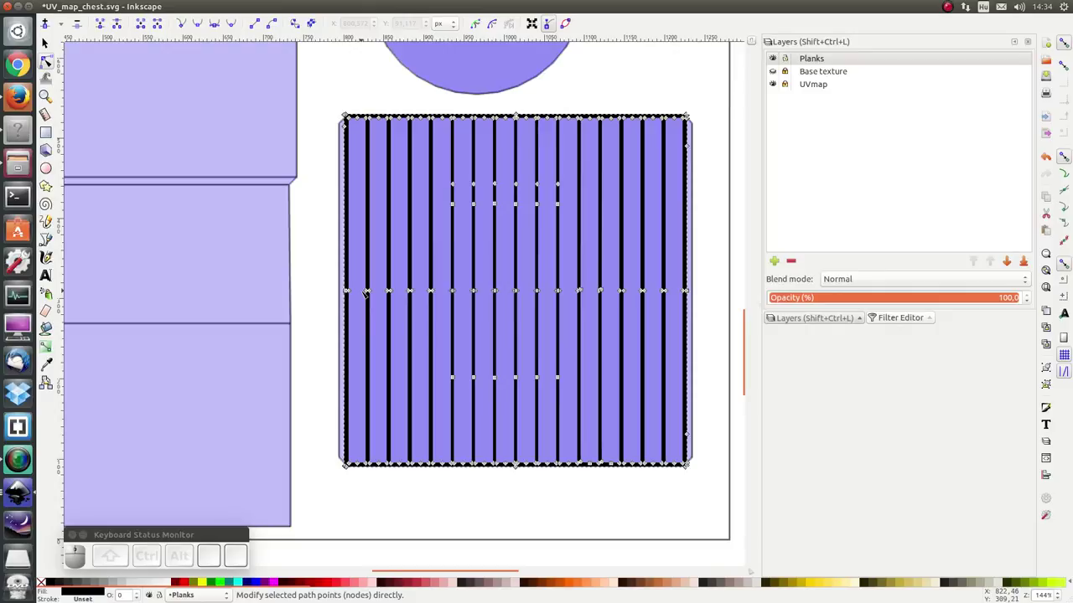
- Switch to node editing on the plank path before revealing the Base texture layer
{"action": "key", "text": "ctrl+r"}
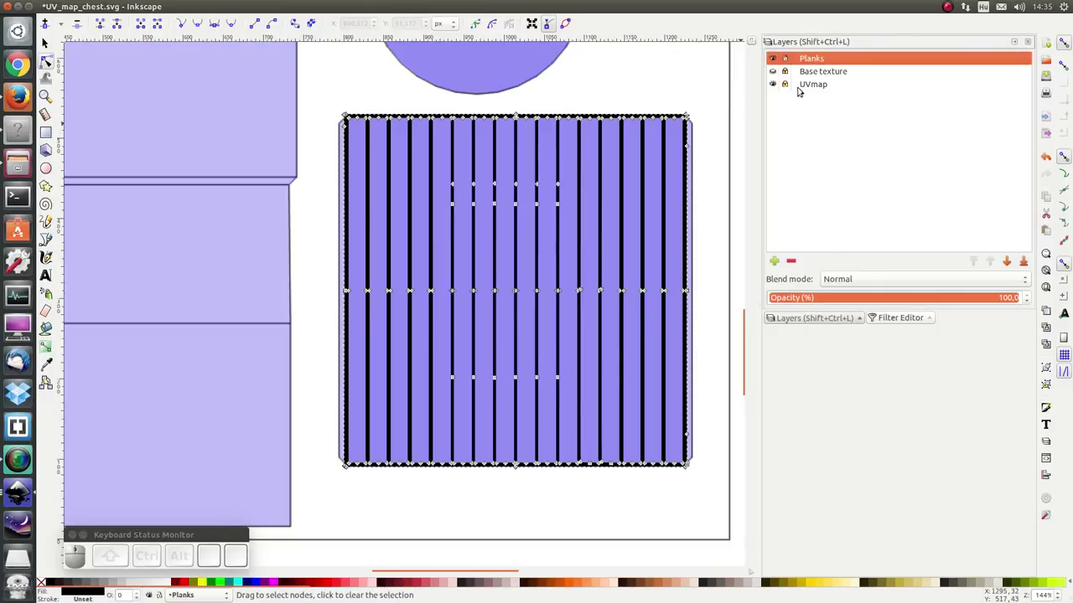
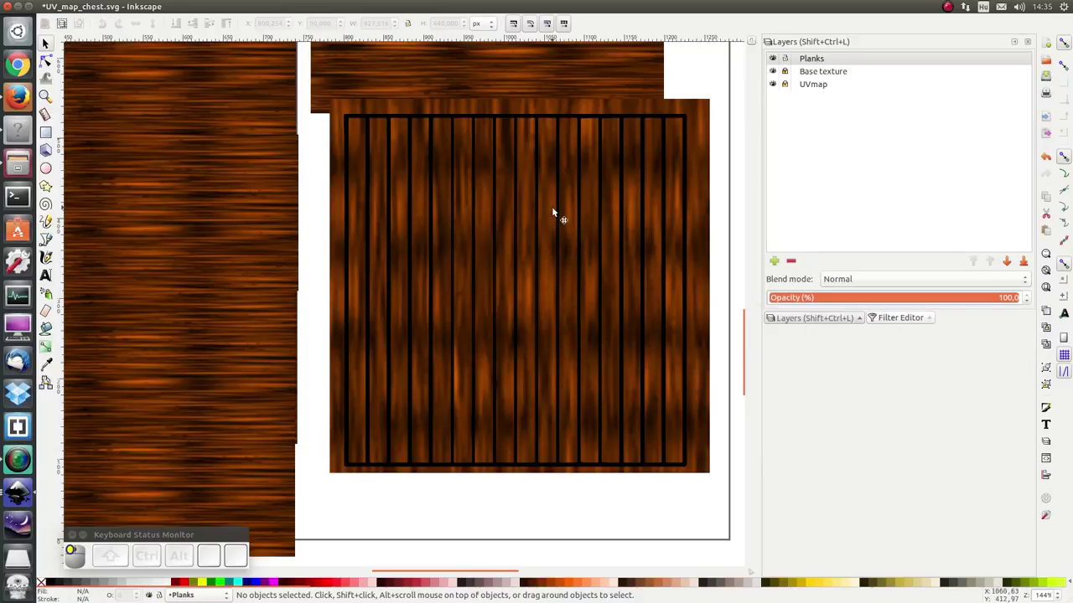
- Select the plank lines group, lower the texture opacity and zoom out over the full UV layout
{"action": "left_click", "coordinate": [561, 209]}
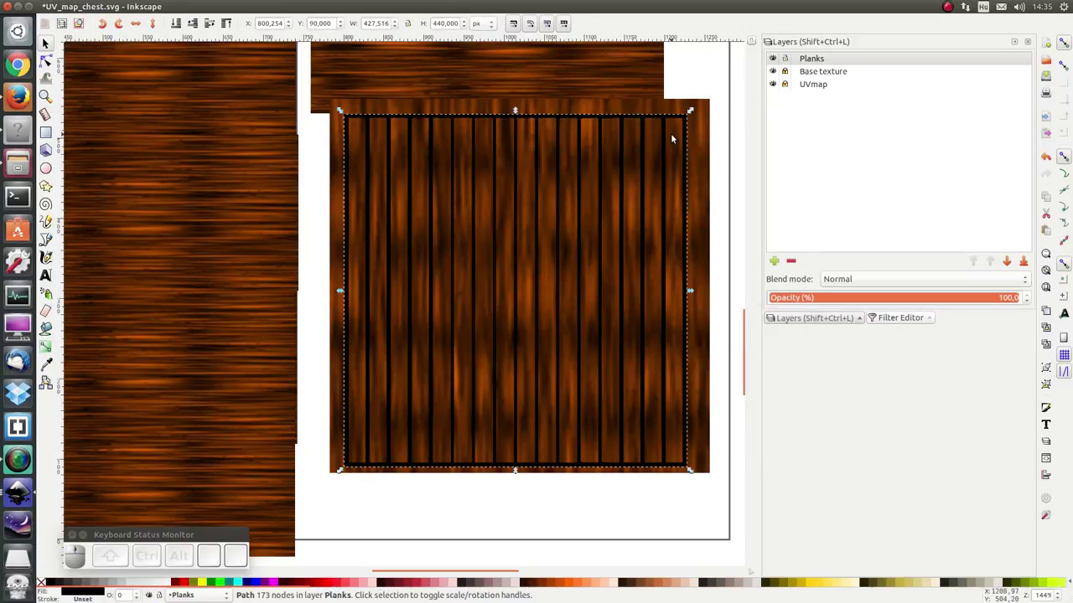
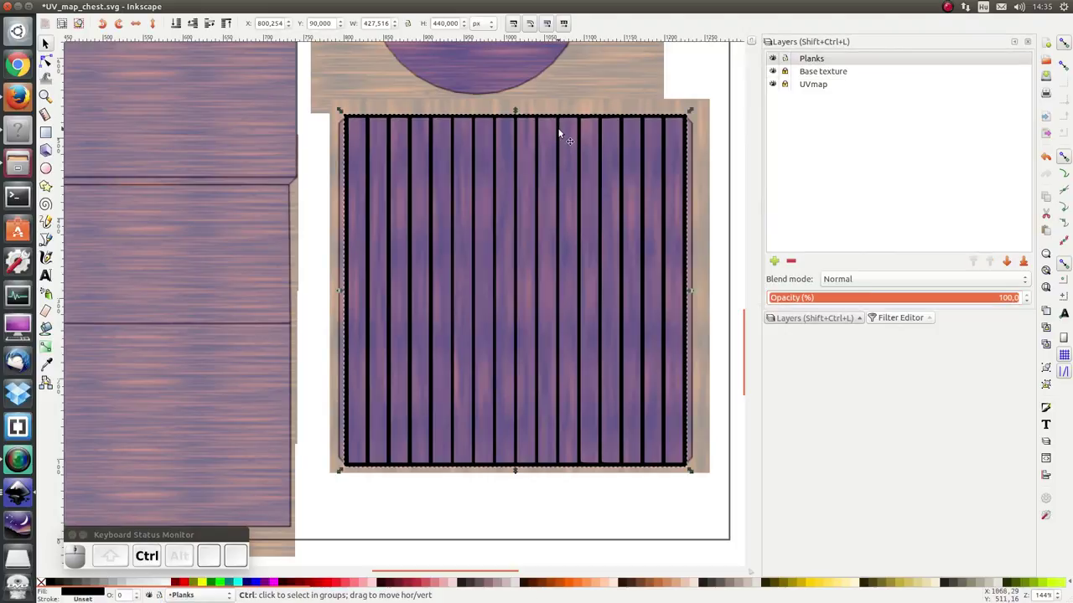
{"action": "key", "text": "ctrl+c"}
{"action": "scroll", "scroll_direction": "down", "scroll_amount": 3}
{"action": "scroll", "scroll_direction": "up", "scroll_amount": 3}
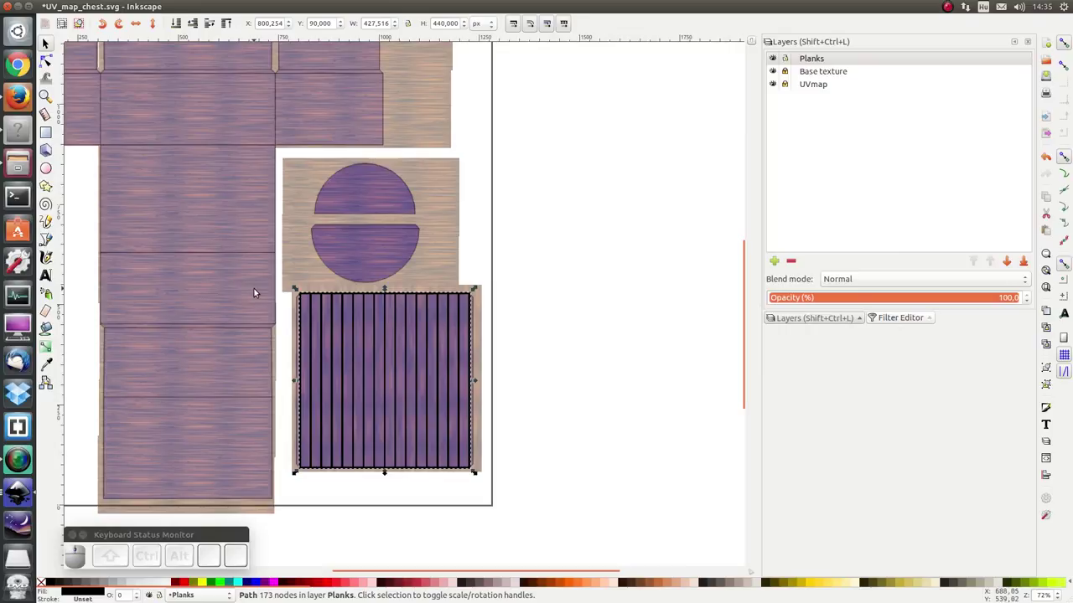
{"action": "scroll", "scroll_direction": "up", "scroll_amount": 3}
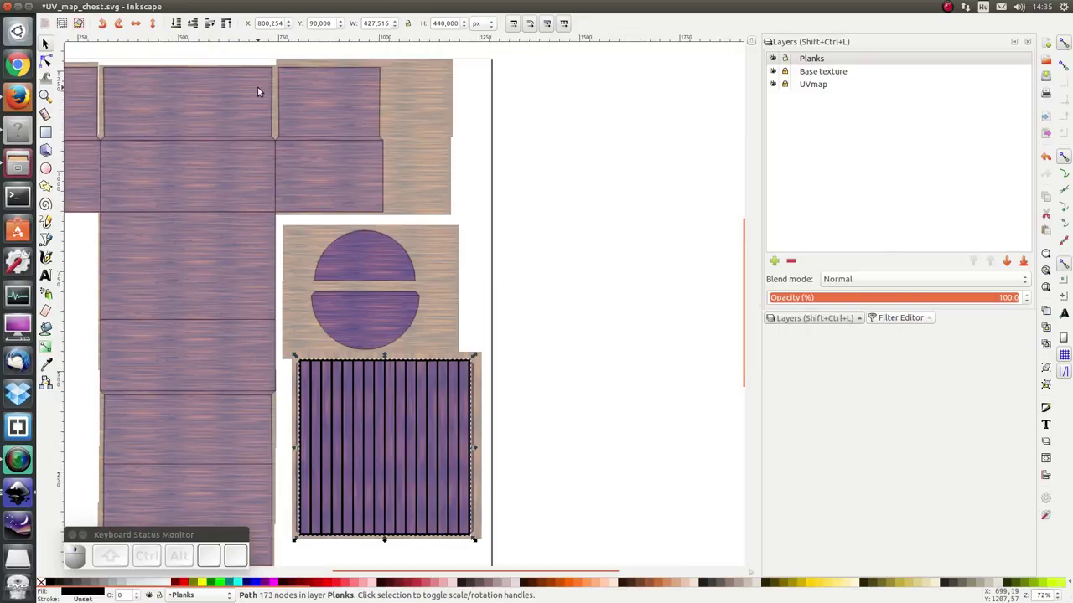
- Duplicate the plank lines, rotate the copy 90° to horizontal and paste further copies
{"action": "key", "text": "ctrl+c"}
{"action": "key", "text": "ctrl+v"}
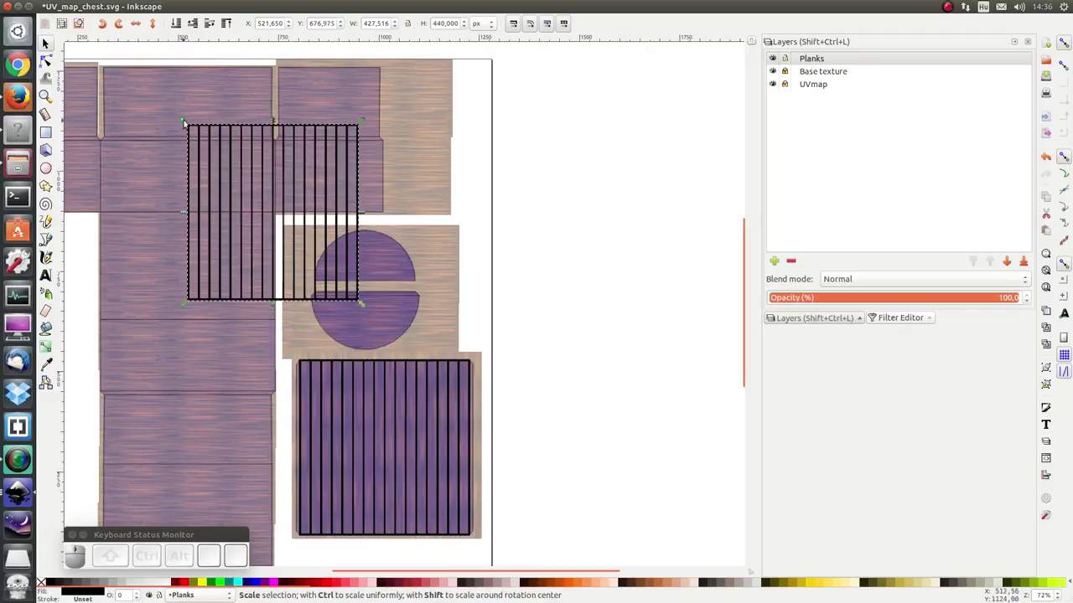
{"action": "left_click", "coordinate": [125, 26]}
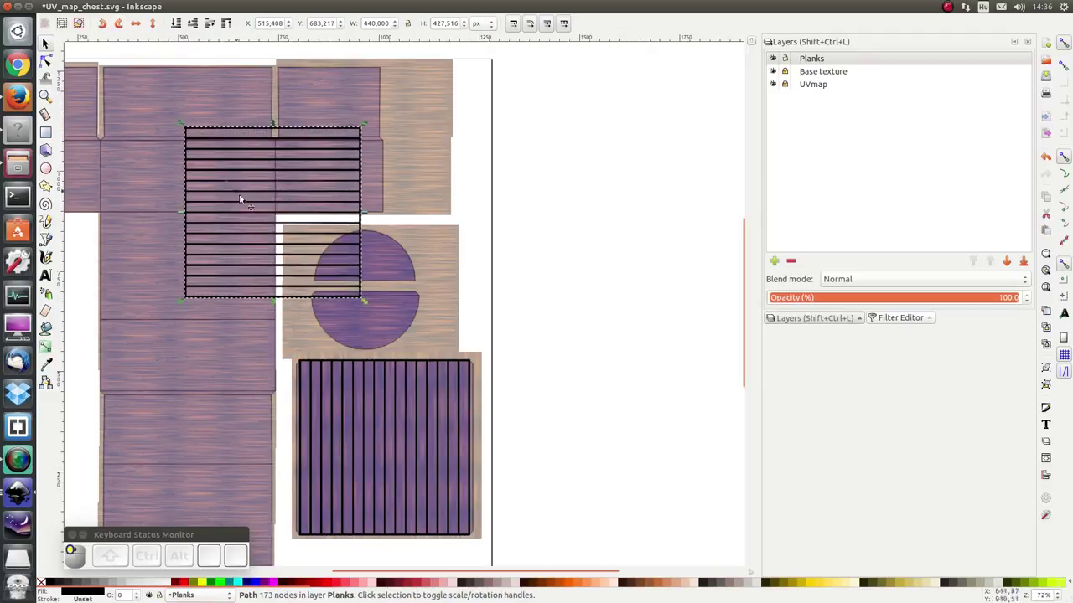
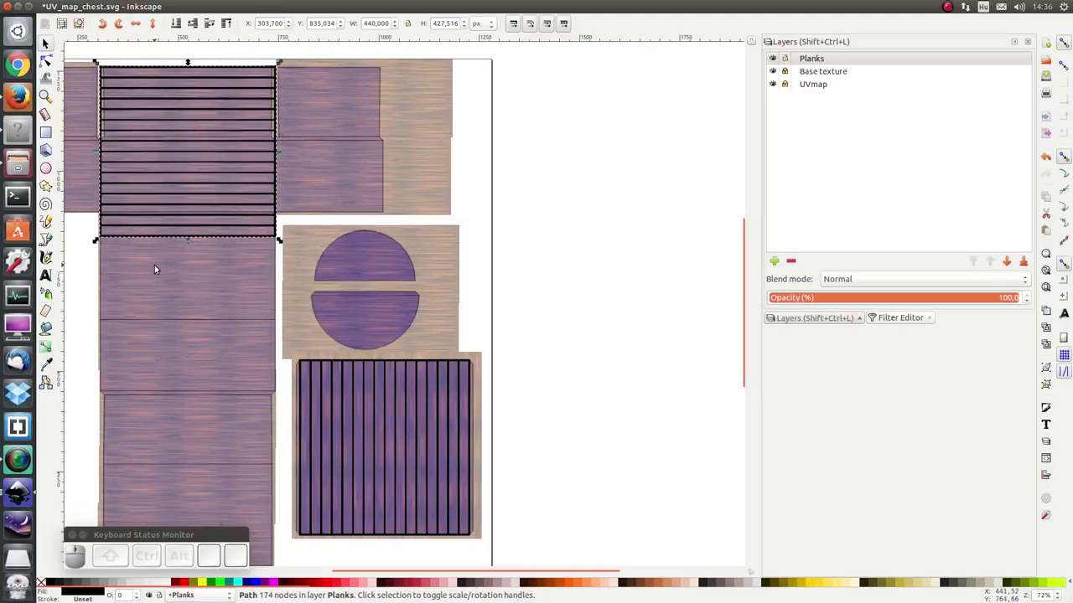
{"action": "key", "text": "ctrl+c"}
{"action": "key", "text": "ctrl+v"}
{"action": "left_click", "coordinate": [167, 298]}
{"action": "scroll", "scroll_direction": "down", "scroll_amount": 3}
{"action": "key", "text": "ctrl+c"}
{"action": "key", "text": "ctrl+v"}
- Place horizontal plank copies over the top middle panel, lid side panels and half-circle end
{"action": "left_click_drag", "start_coordinate": [180, 204], "coordinate": [83, 197]}
{"action": "left_click", "coordinate": [82, 198]}
{"action": "scroll", "scroll_direction": "up", "scroll_amount": 3}
{"action": "scroll", "scroll_direction": "down", "scroll_amount": 3}
{"action": "left_click_drag", "start_coordinate": [167, 412], "coordinate": [112, 368]}
{"action": "key", "text": "ctrl+v"}
{"action": "left_click_drag", "start_coordinate": [148, 351], "coordinate": [170, 331]}
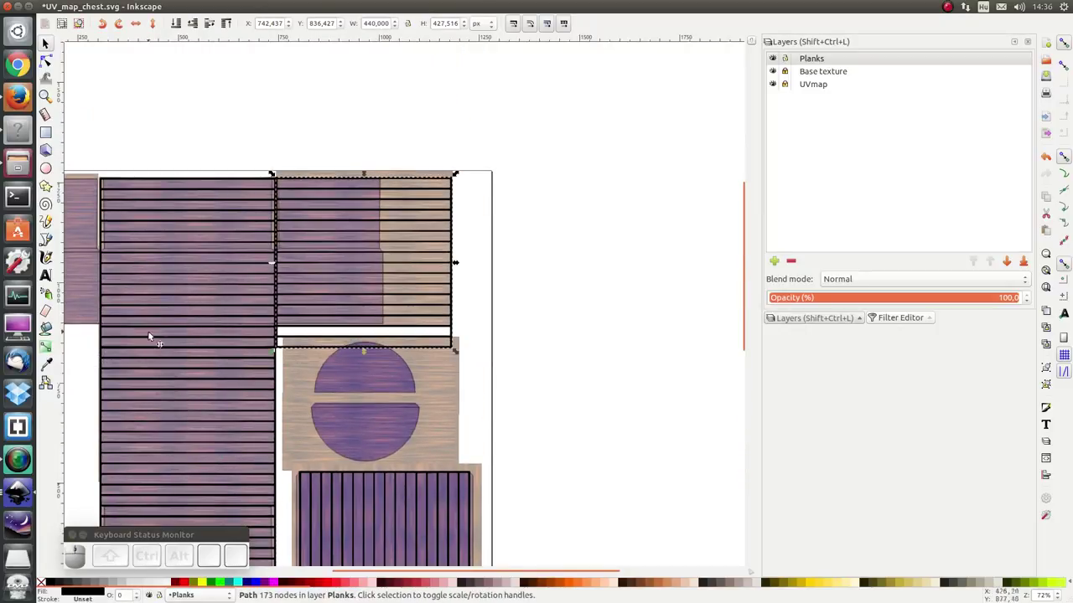
{"action": "scroll", "scroll_direction": "up", "scroll_amount": 3}
{"action": "key", "text": "ctrl+v"}
{"action": "left_click", "coordinate": [178, 291]}
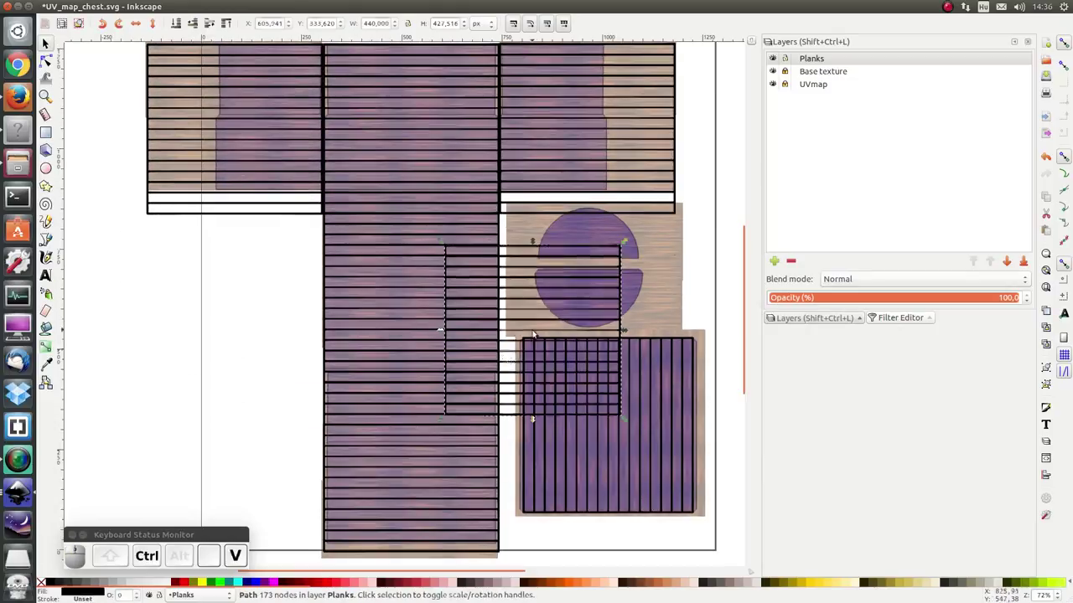
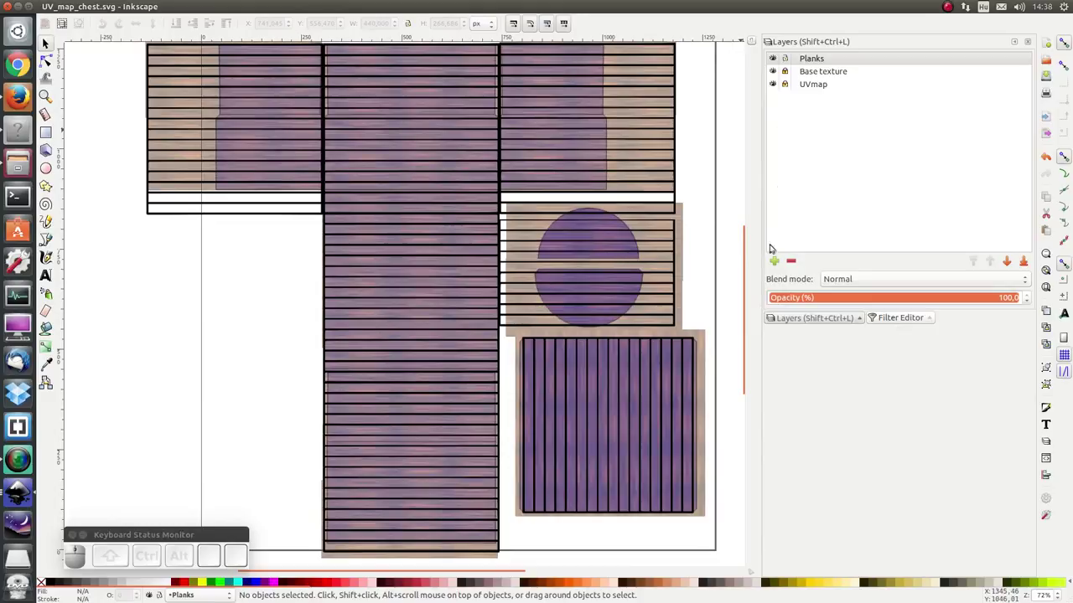
- Create a new layer named Details above the Planks layer
{"action": "left_click", "coordinate": [778, 262]}
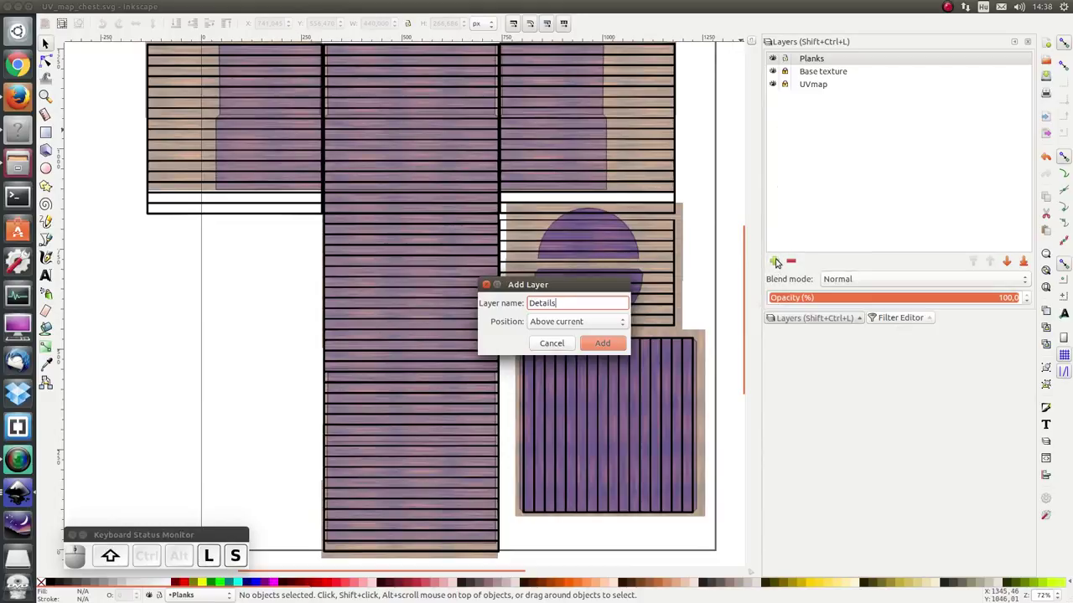
{"action": "key", "text": "Return"}
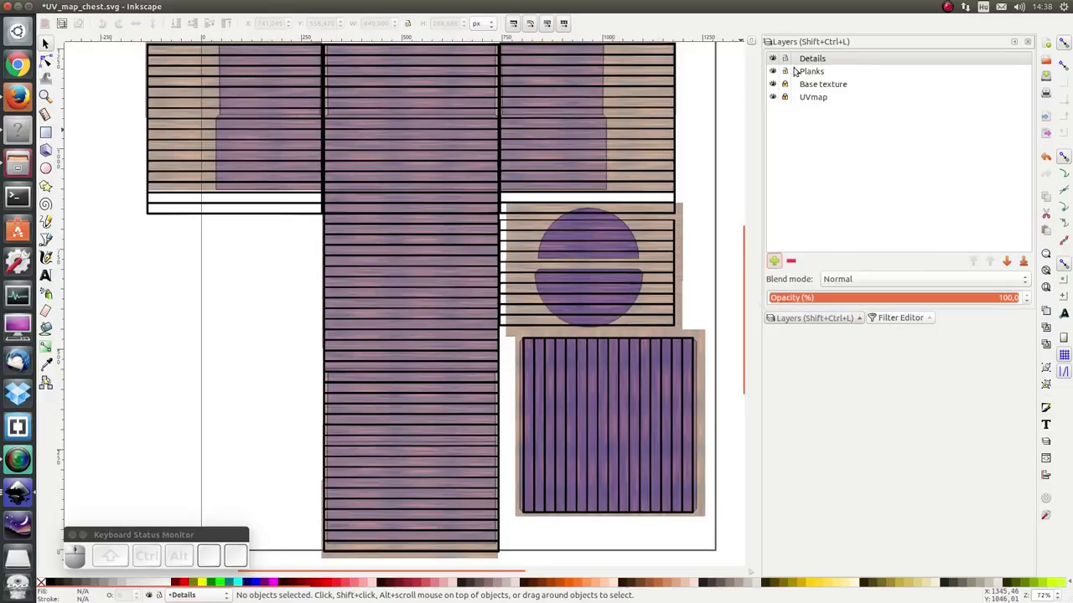
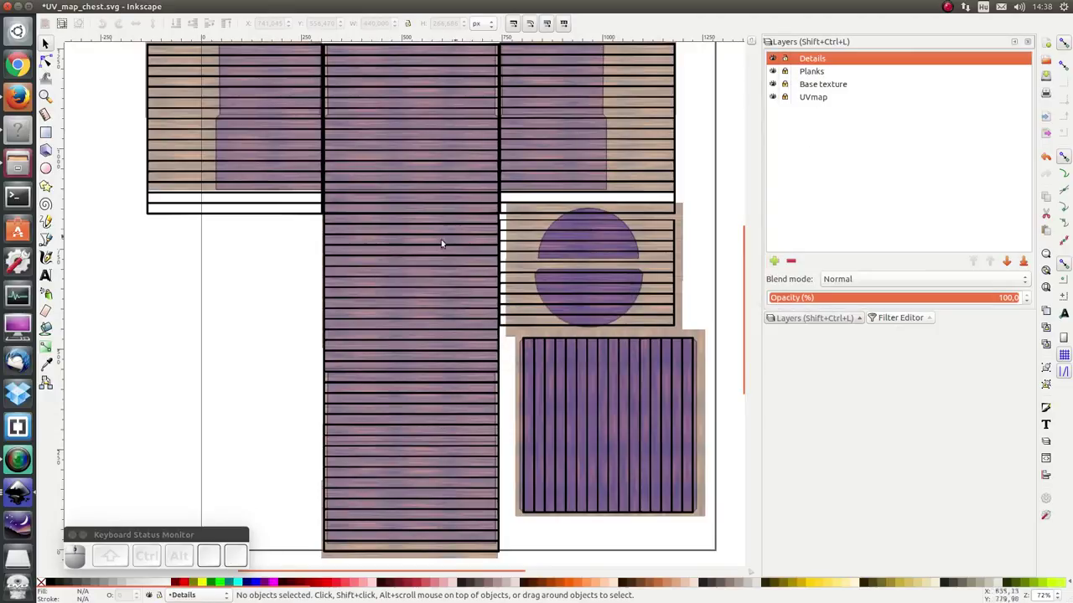
{"action": "scroll", "scroll_direction": "up", "scroll_amount": 3}
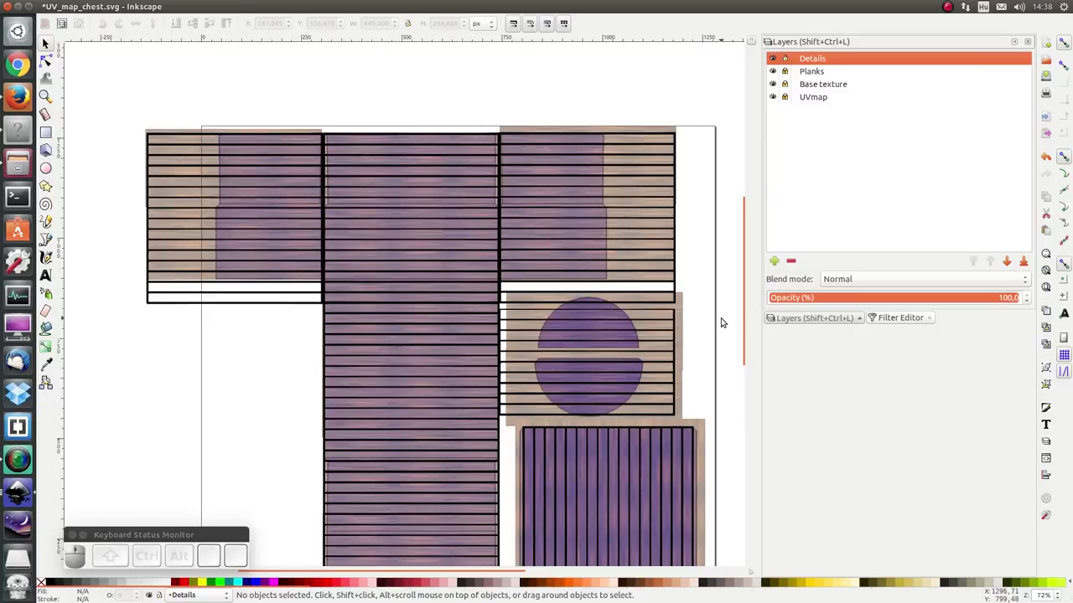
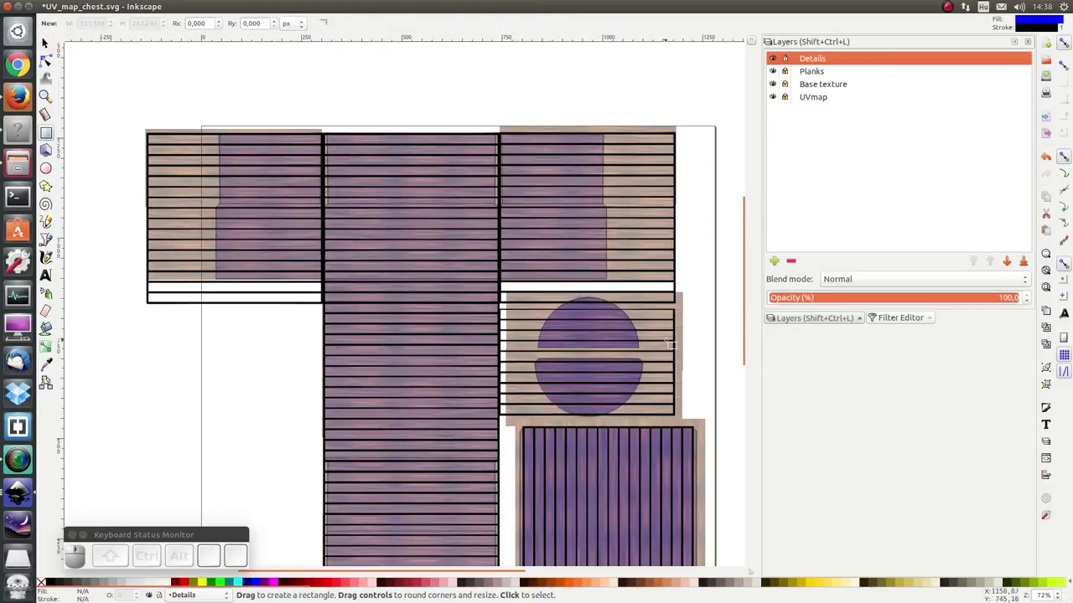
- Duplicate the vertical black strap and place the copy on the lid panel
{"action": "scroll", "scroll_direction": "down", "scroll_amount": 3}
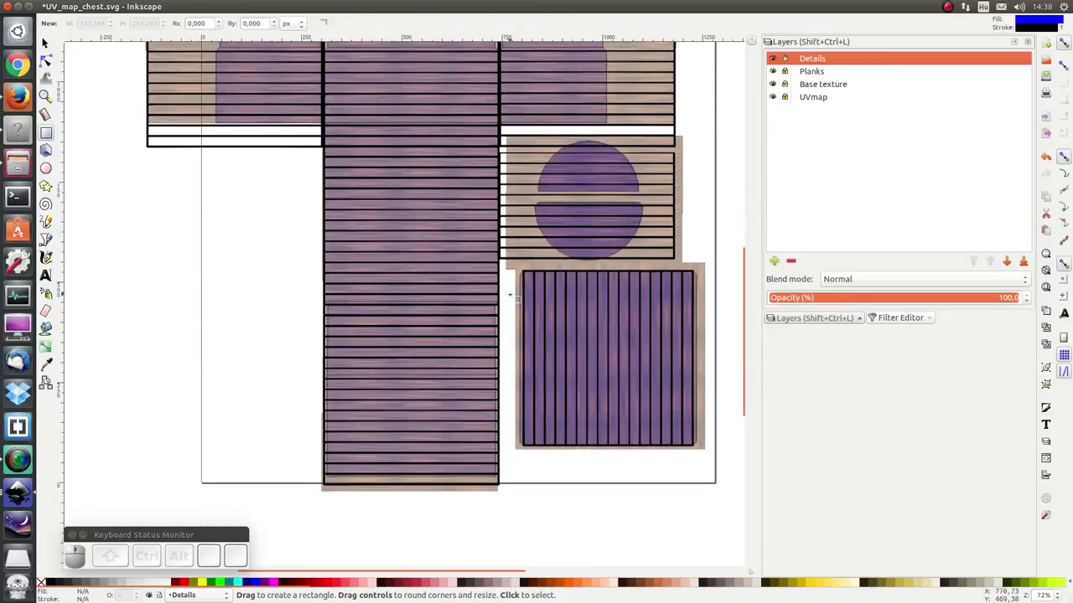
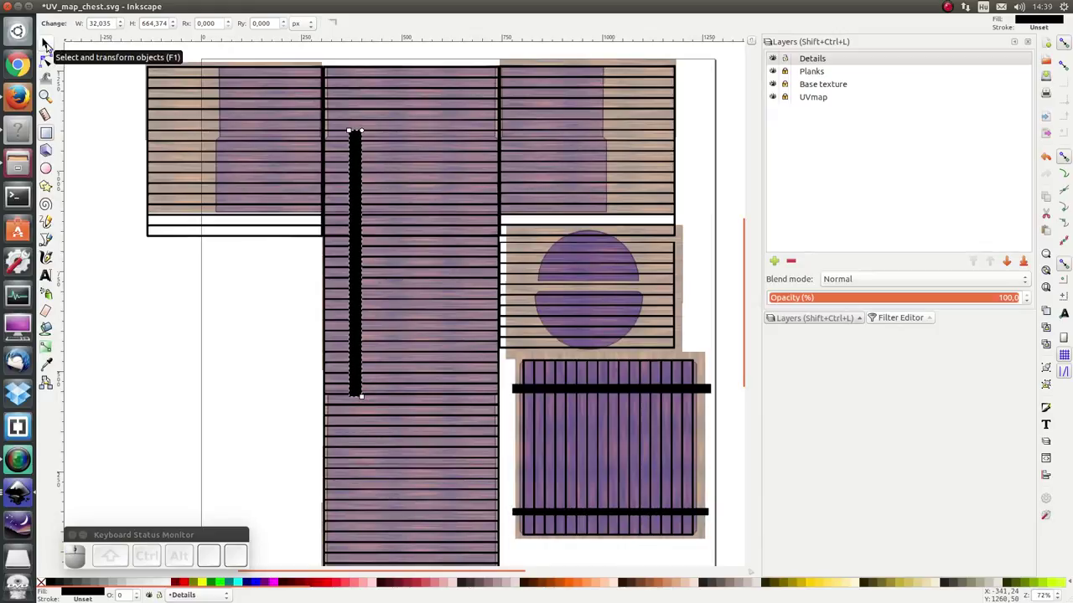
{"action": "key", "text": "ctrl+c"}
{"action": "key", "text": "ctrl+v"}
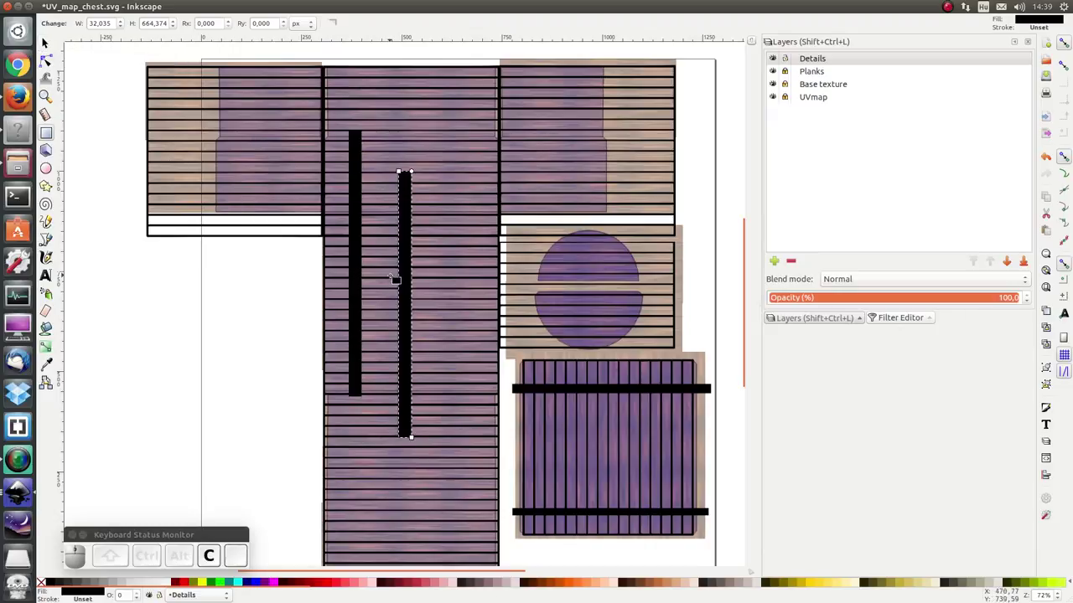
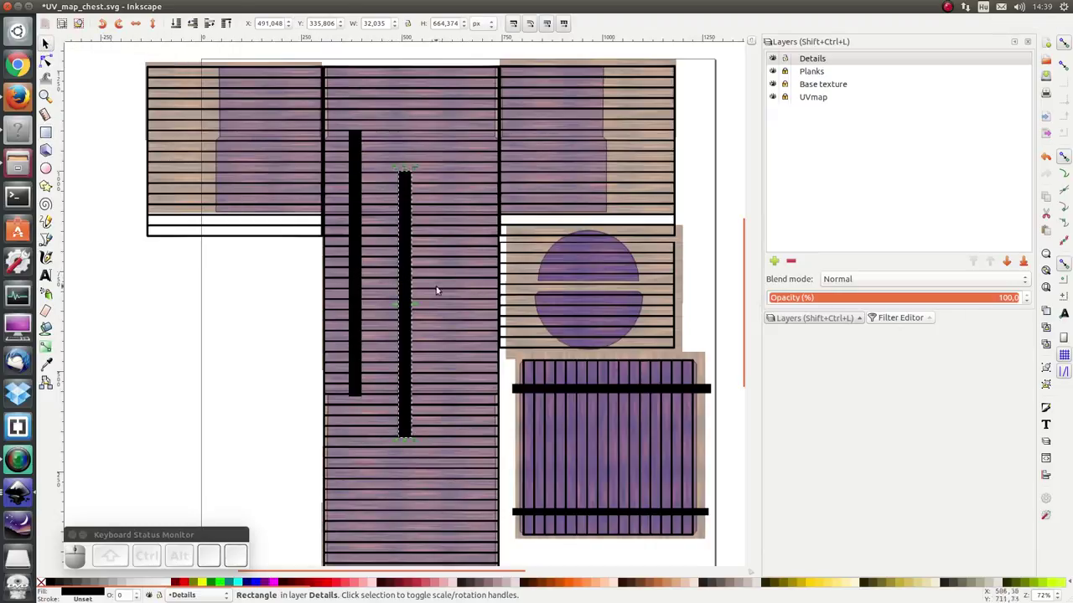
{"action": "left_click_drag", "start_coordinate": [407, 279], "coordinate": [580, 397]}
{"action": "left_click", "coordinate": [576, 388]}
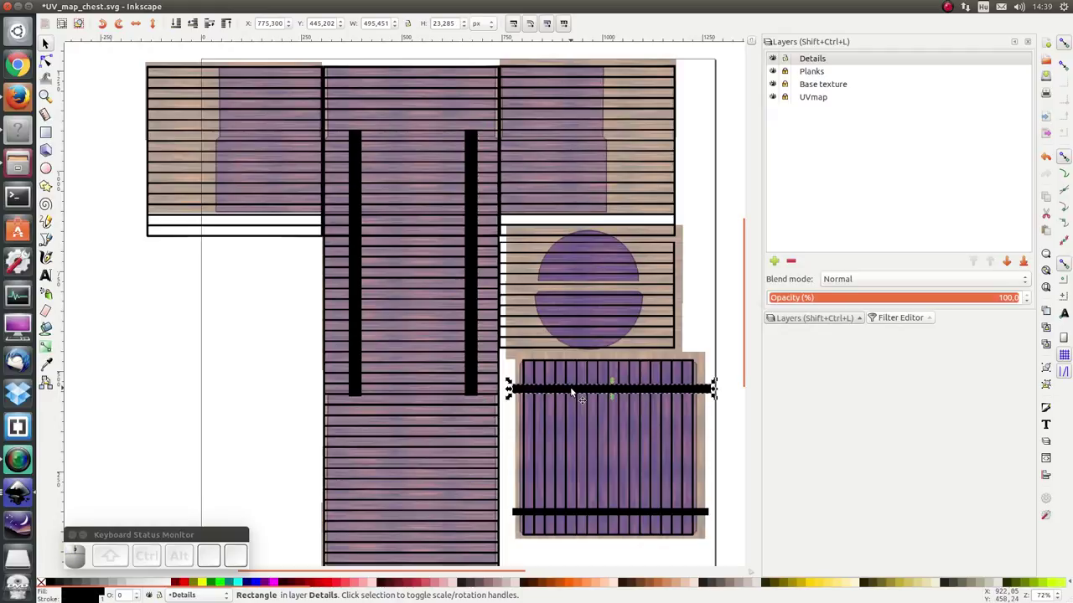
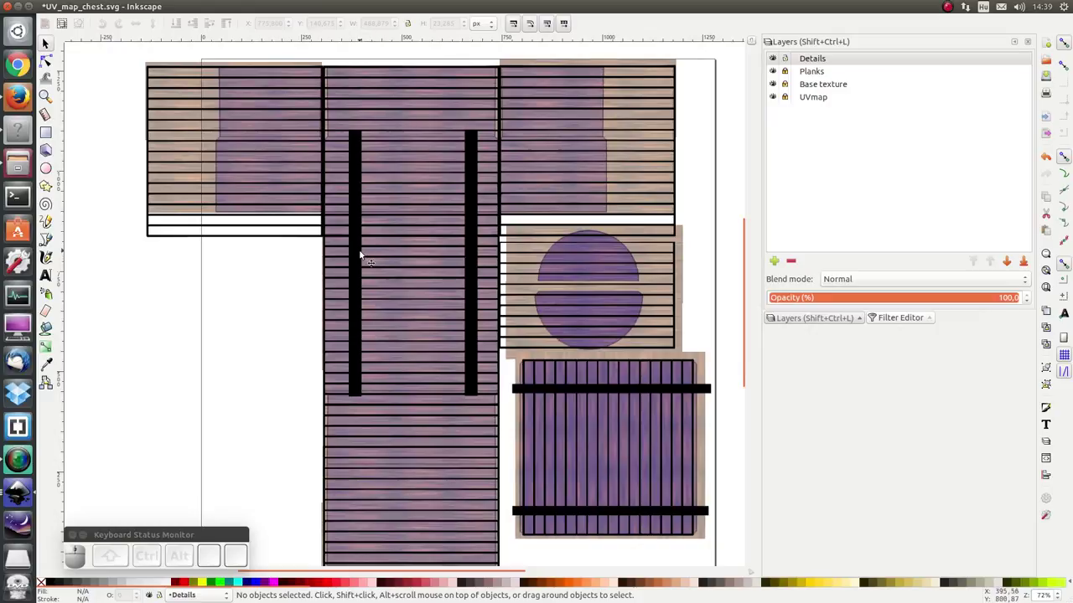
- Gather all four black strap rectangles into one selection
{"action": "left_click_drag", "start_coordinate": [361, 255], "coordinate": [462, 246]}
{"action": "left_click_drag", "start_coordinate": [479, 240], "coordinate": [584, 398]}
{"action": "left_click_drag", "start_coordinate": [584, 392], "coordinate": [589, 506]}
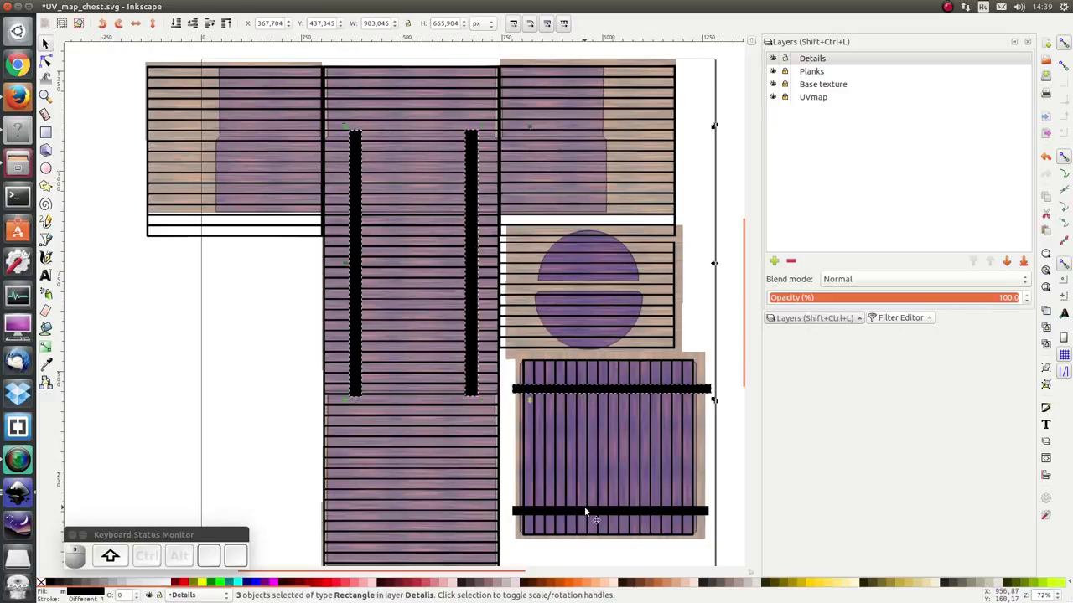
{"action": "left_click", "coordinate": [590, 512]}
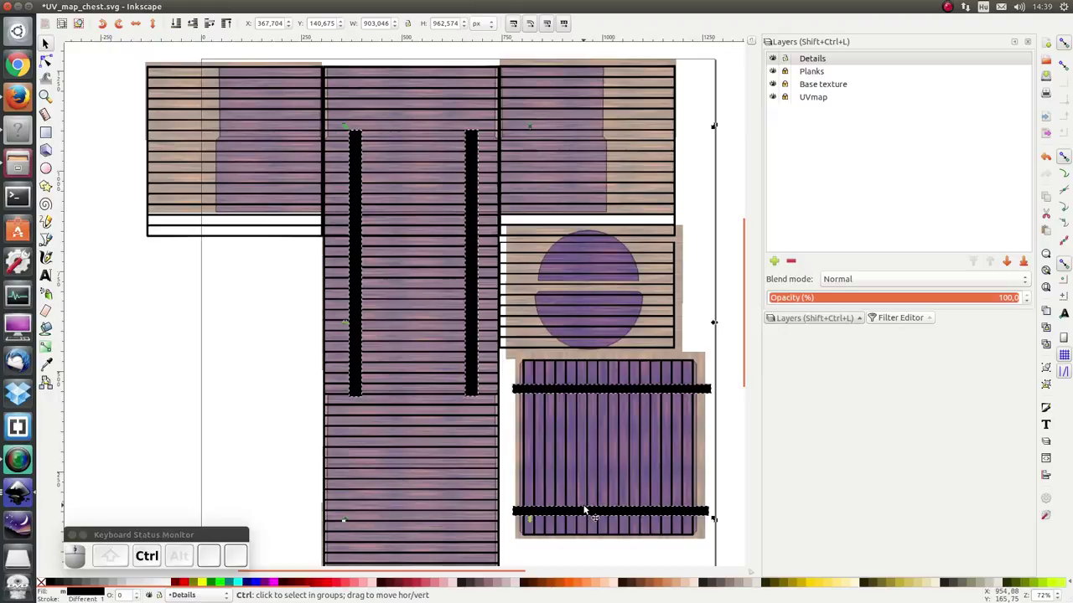
- Apply the Bevels > Raised Border filter to the selected straps and deselect them
{"action": "key", "text": "ctrl+r"}
{"action": "left_click", "coordinate": [234, 9]}
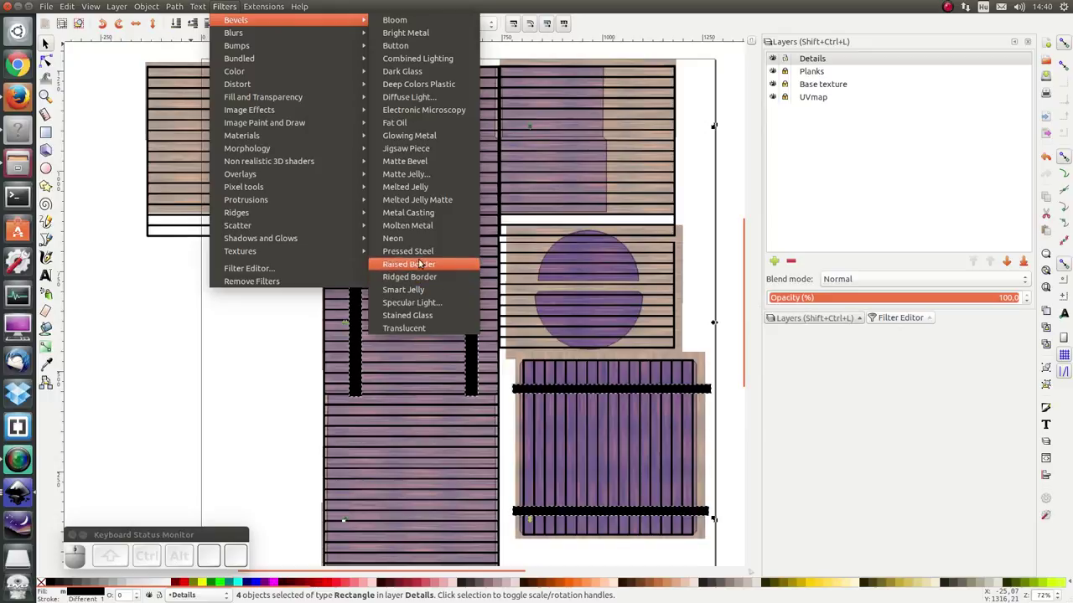
{"action": "left_click", "coordinate": [425, 255]}
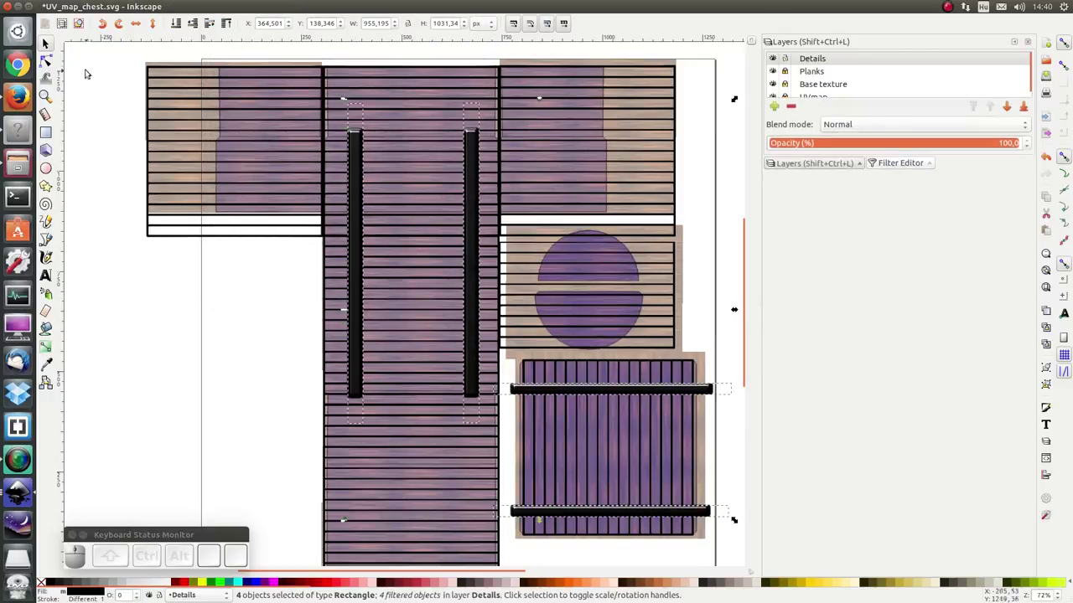
{"action": "left_click", "coordinate": [68, 0]}
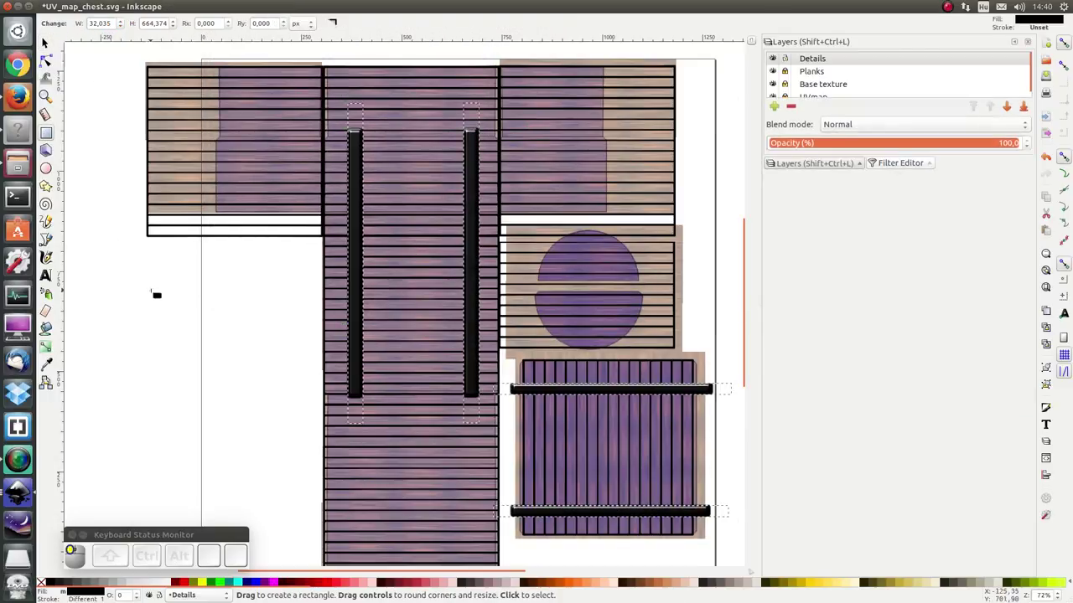
{"action": "left_click", "coordinate": [68, 0]}
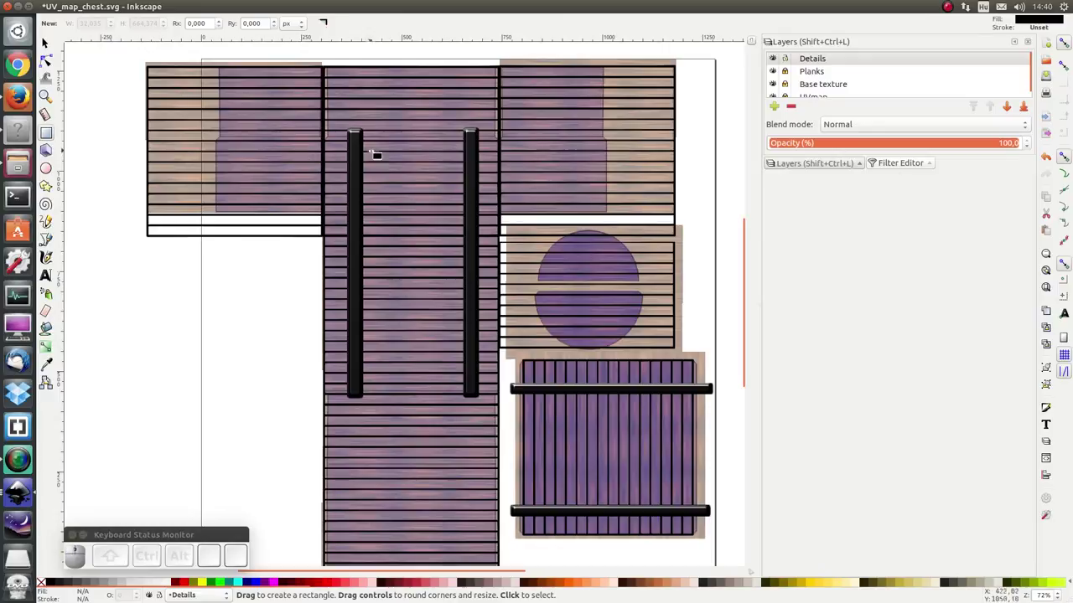
{"action": "scroll", "scroll_direction": "up", "scroll_amount": 3}
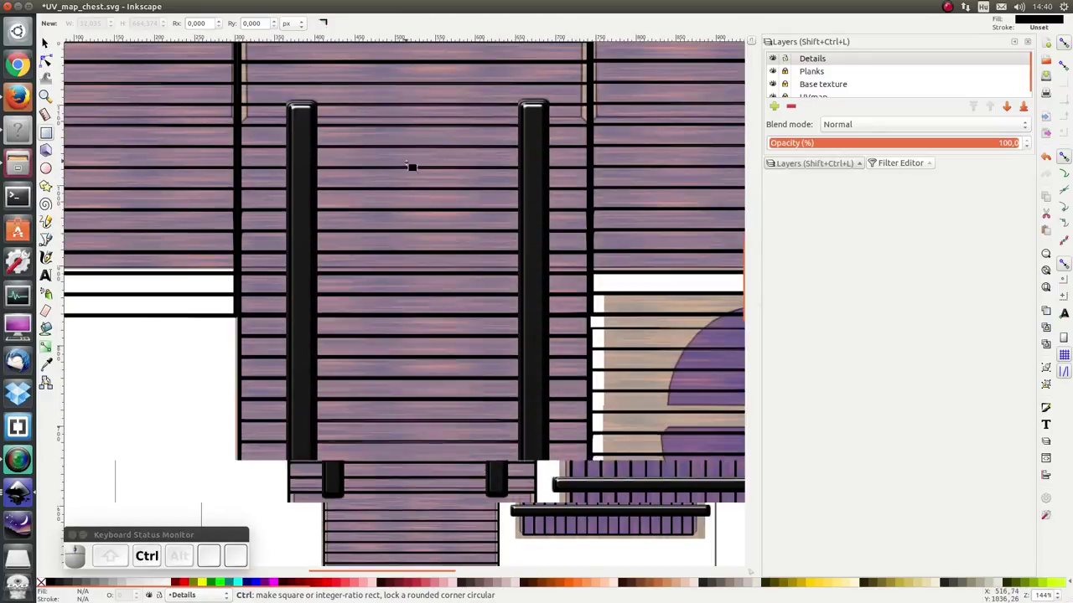
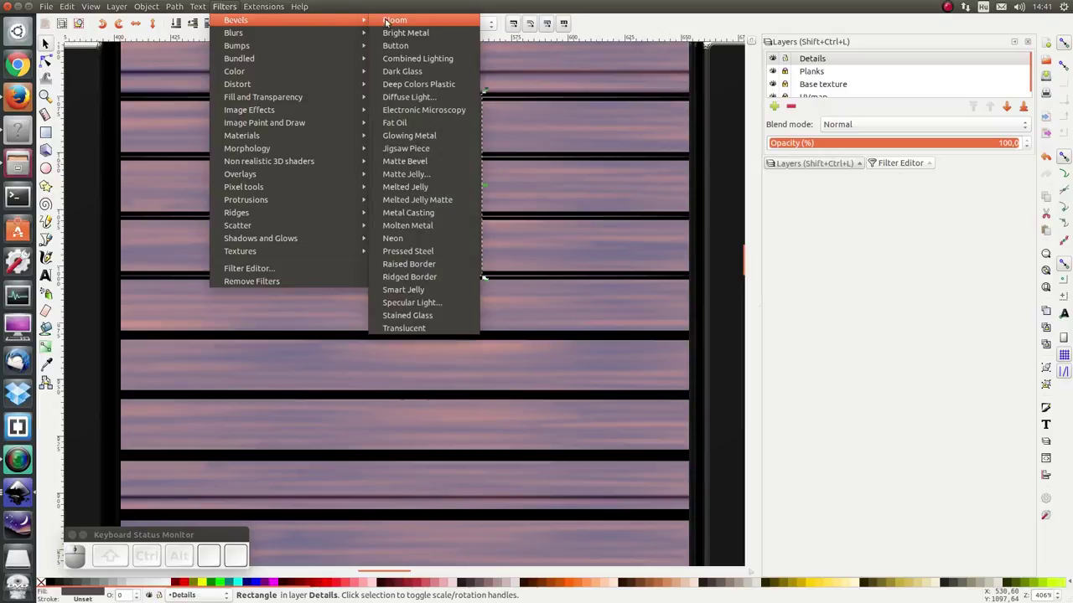
- Bevel the keyhole plate and export the page as UV_map_chest.png at 1280 × 1280
{"action": "left_click_drag", "start_coordinate": [408, 45], "coordinate": [334, 161]}
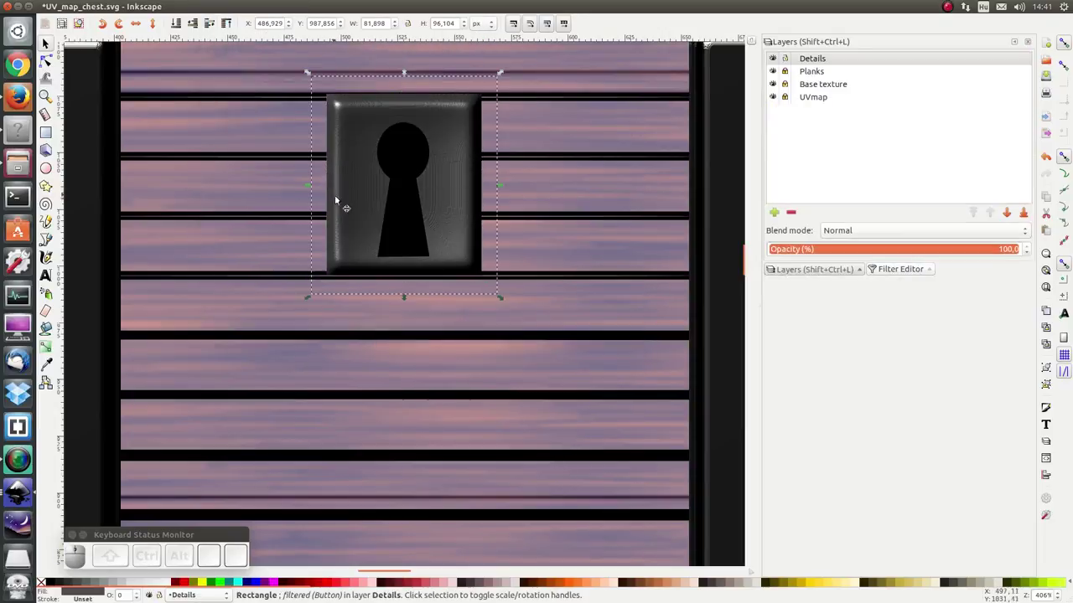
{"action": "scroll", "scroll_direction": "down", "scroll_amount": 3}
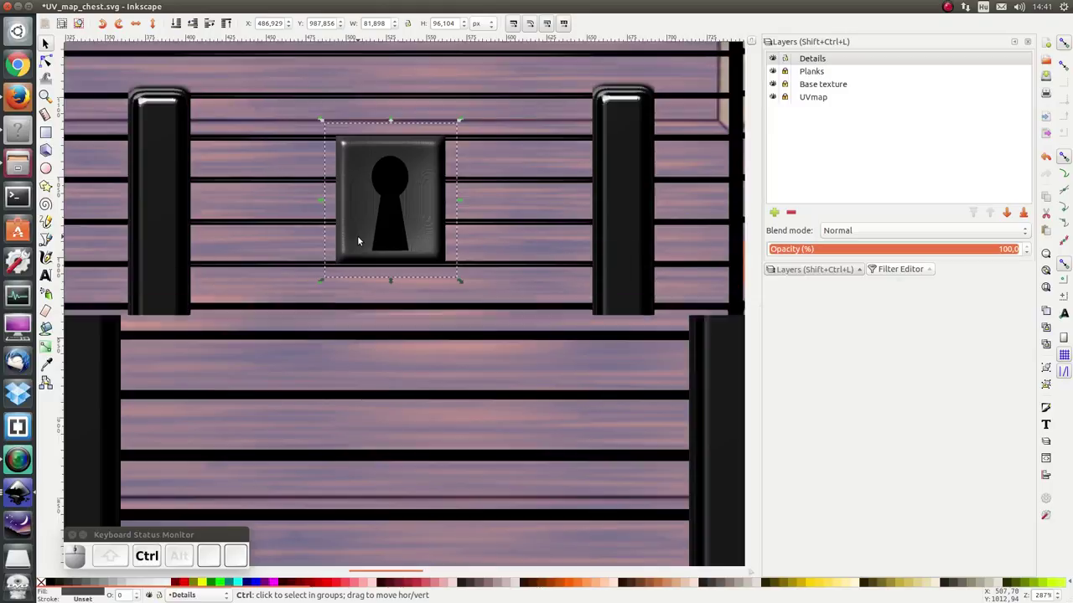
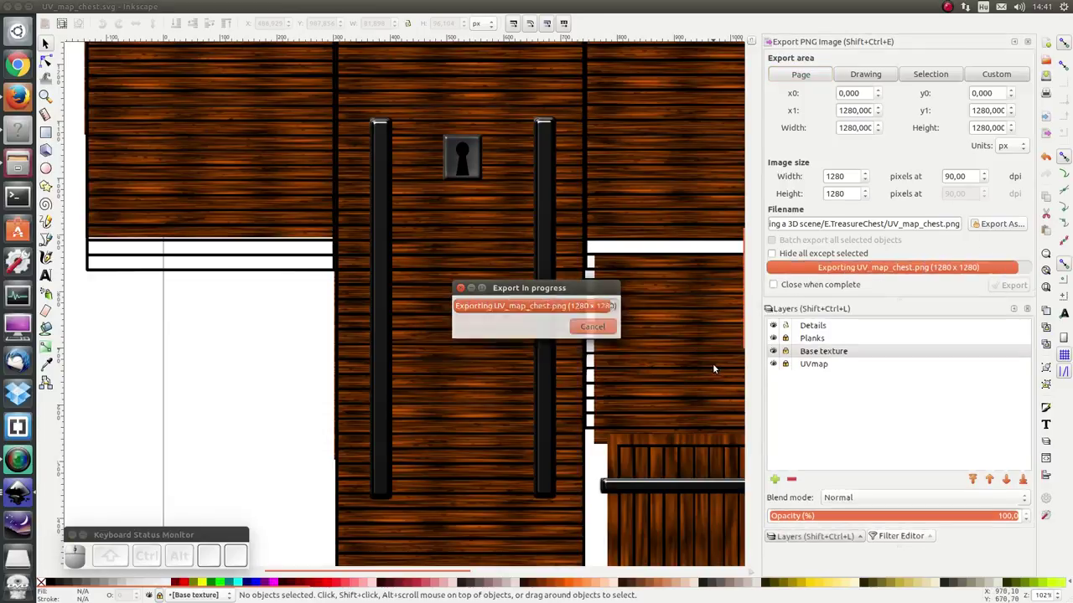
{"action": "key", "text": "ctrl+r"}
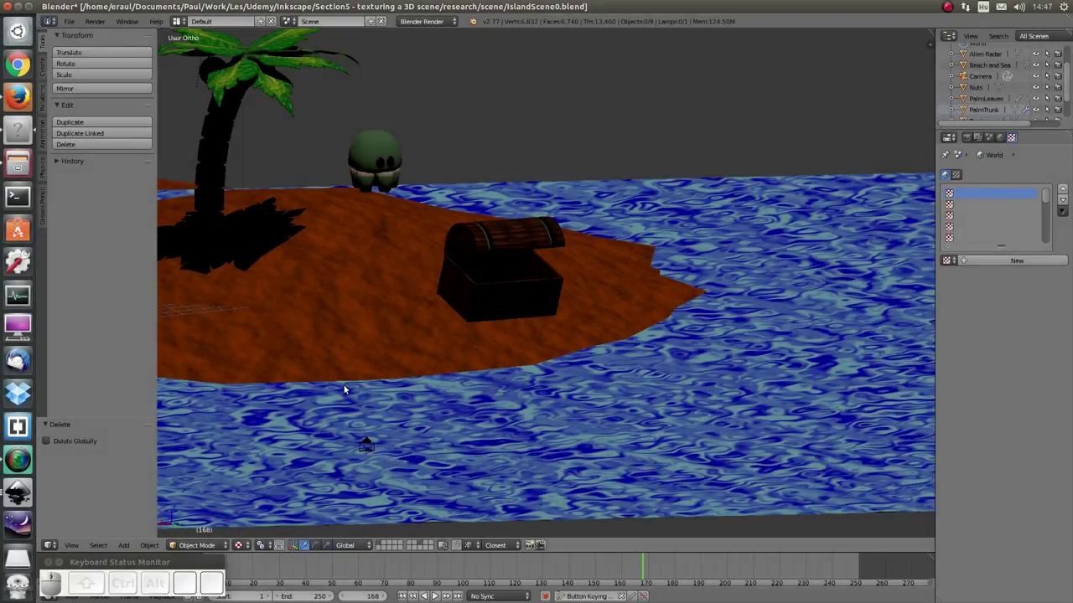
- Add a Sun lamp and move it over the island beside the chest
{"action": "left_click", "coordinate": [127, 549]}
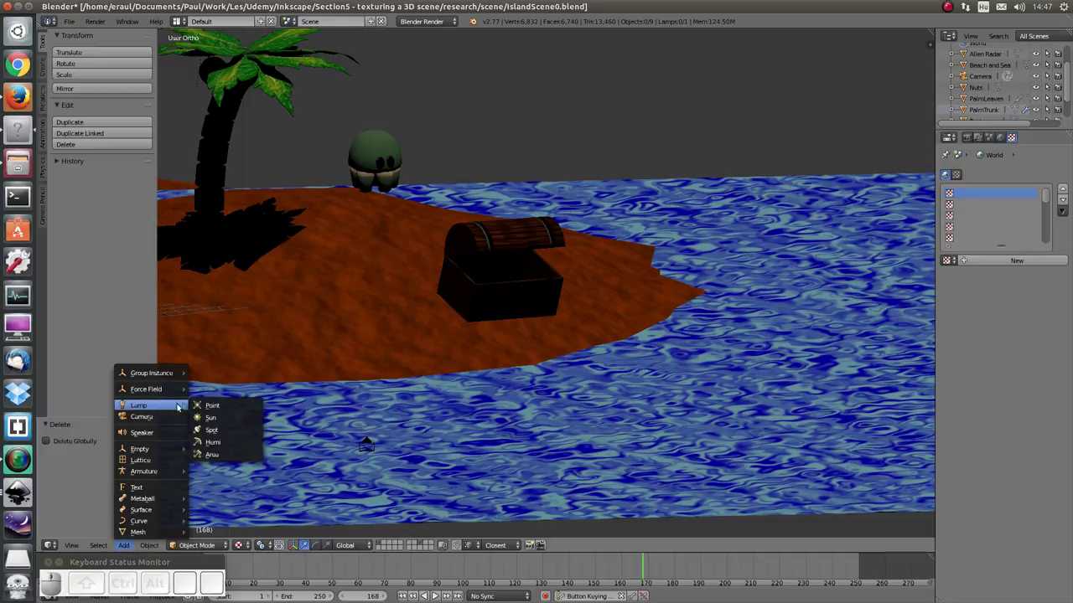
{"action": "left_click", "coordinate": [212, 423]}
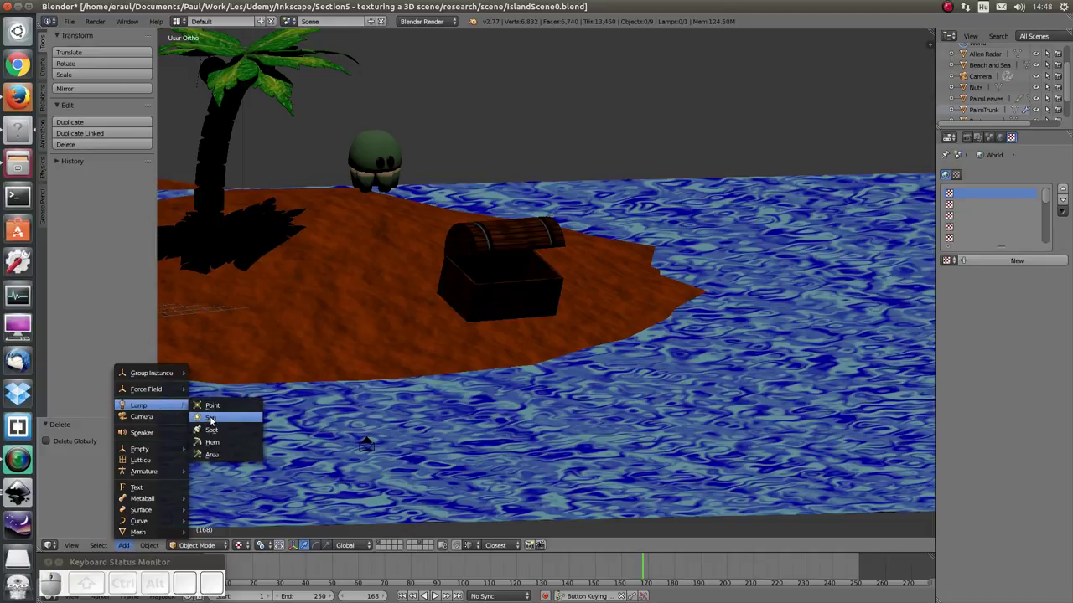
{"action": "middle_click", "coordinate": [451, 366]}
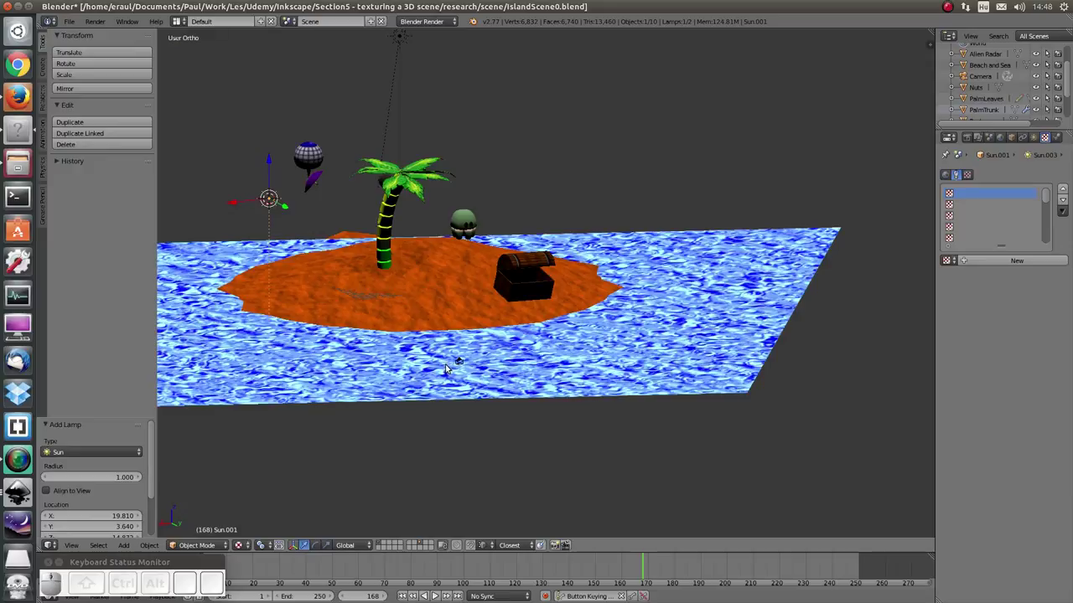
{"action": "key", "text": "g"}
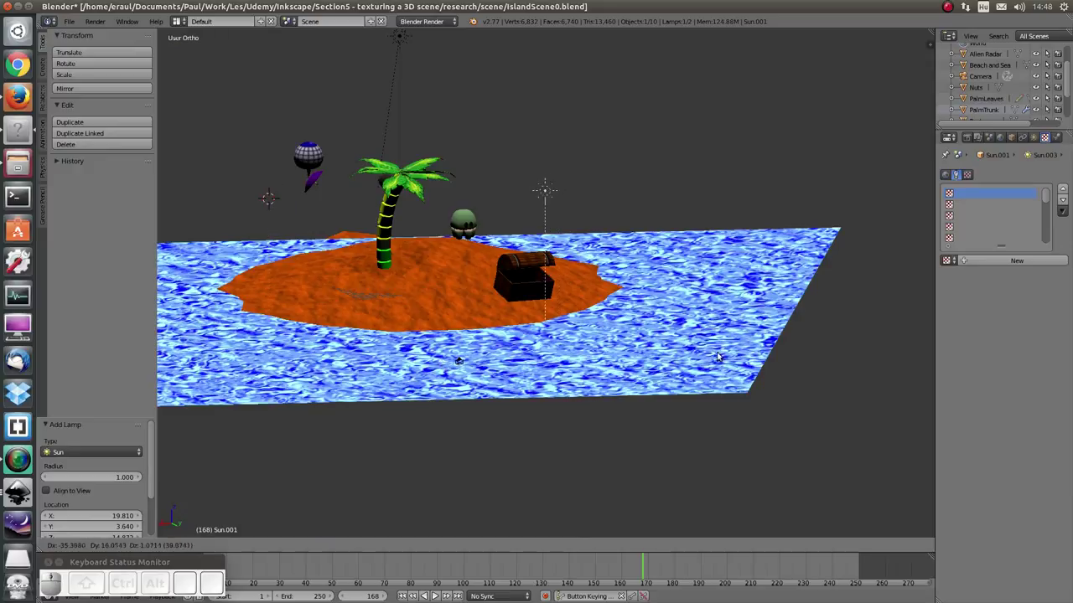
{"action": "left_click_drag", "start_coordinate": [732, 437], "coordinate": [758, 453]}
- Switch viewport shading to Texture and rotate the chest lid open on X
{"action": "key", "text": "g"}
{"action": "key", "text": "x"}
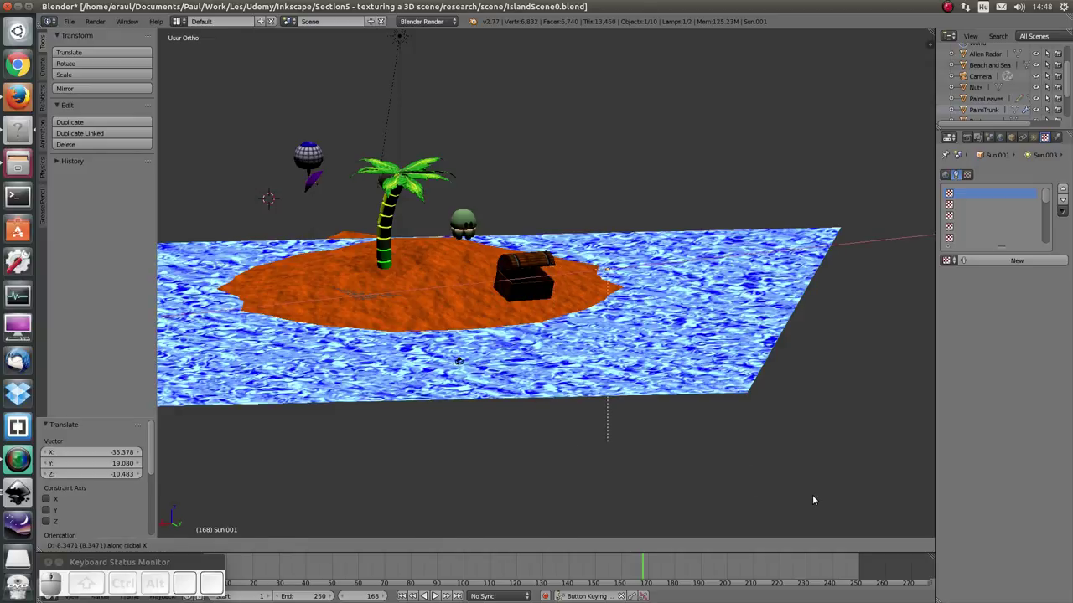
{"action": "key", "text": "Escape"}
{"action": "key", "text": "r"}
{"action": "key", "text": "x"}
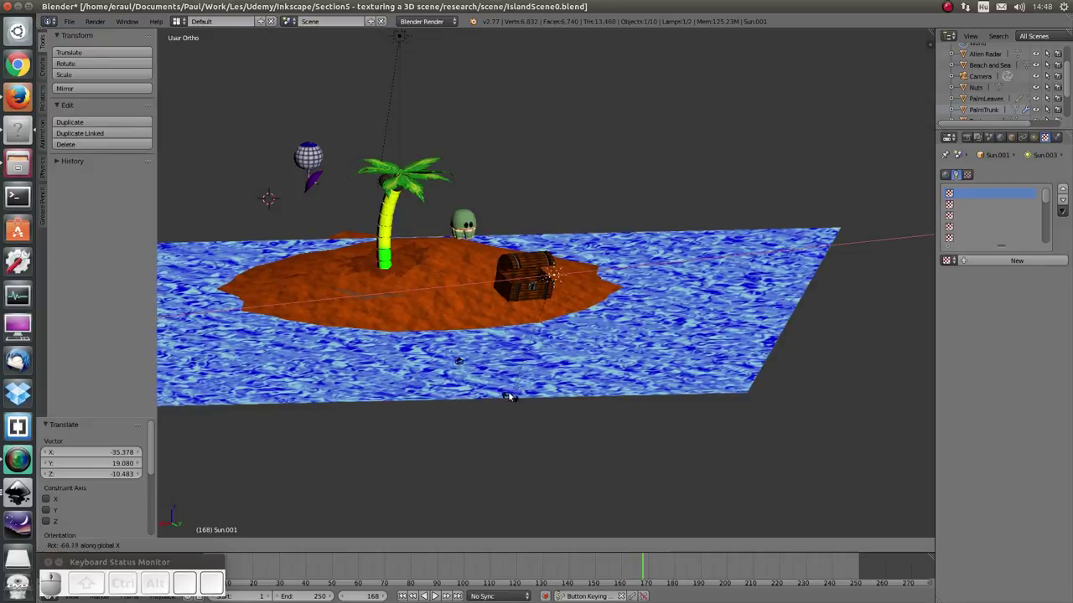
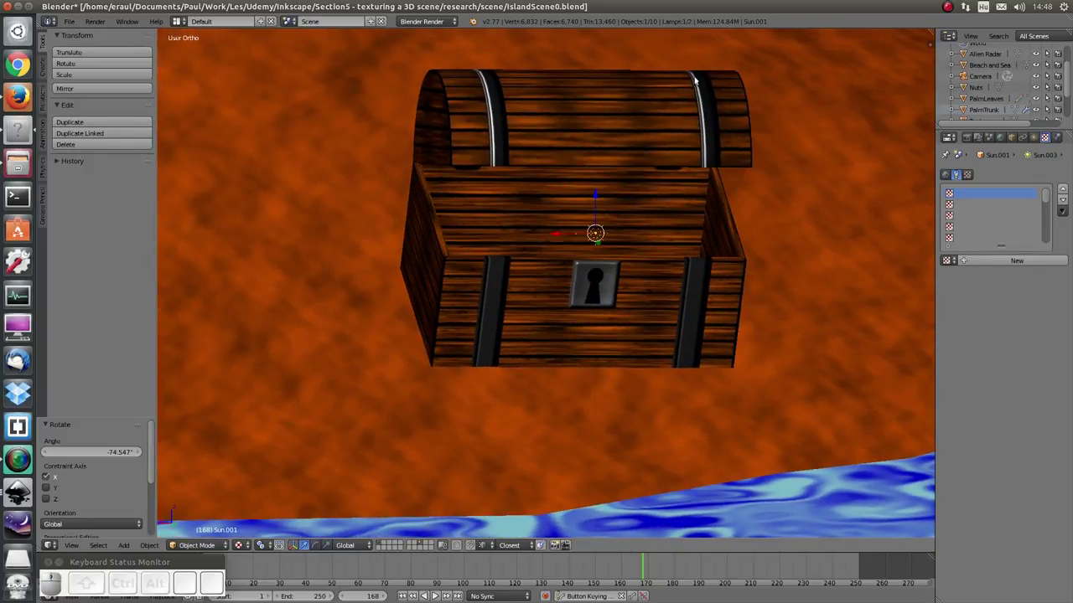
{"action": "middle_click", "coordinate": [699, 301]}
{"action": "middle_click", "coordinate": [681, 288]}
{"action": "middle_click", "coordinate": [673, 288]}
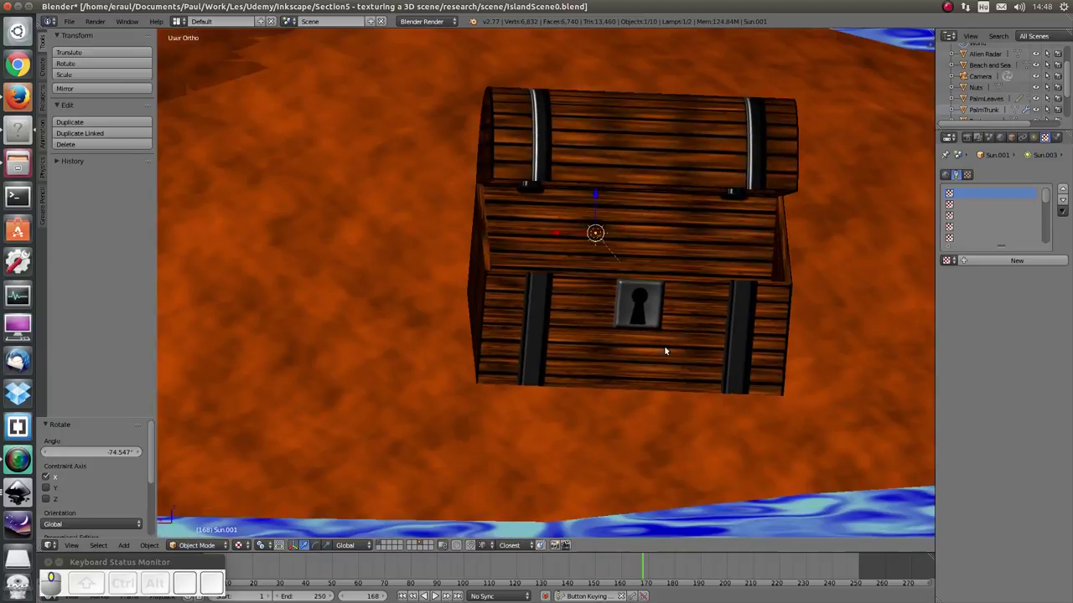
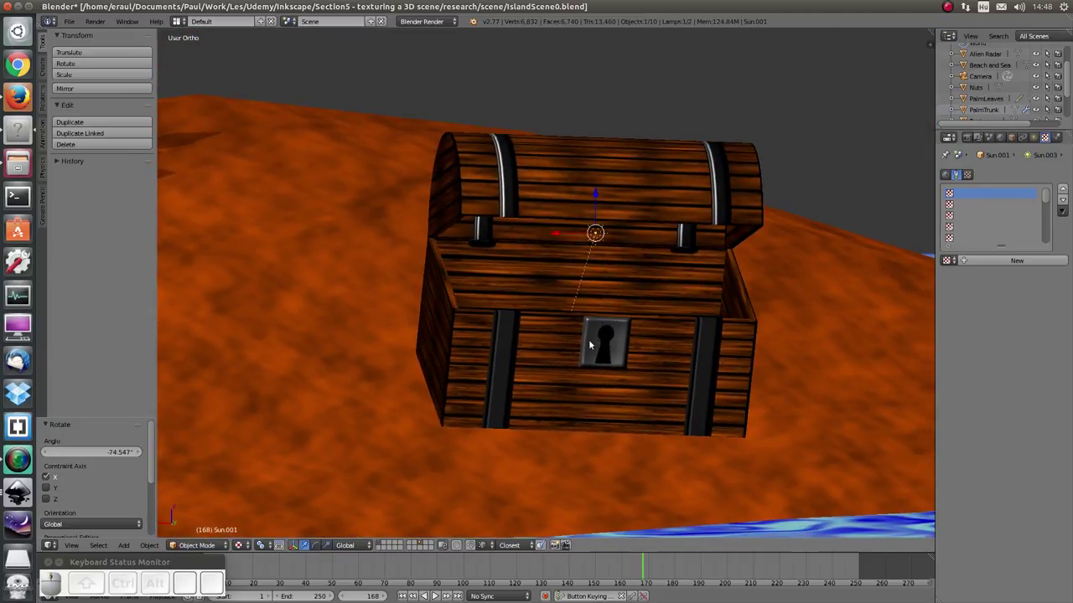
{"action": "left_click_drag", "start_coordinate": [594, 342], "coordinate": [238, 361]}
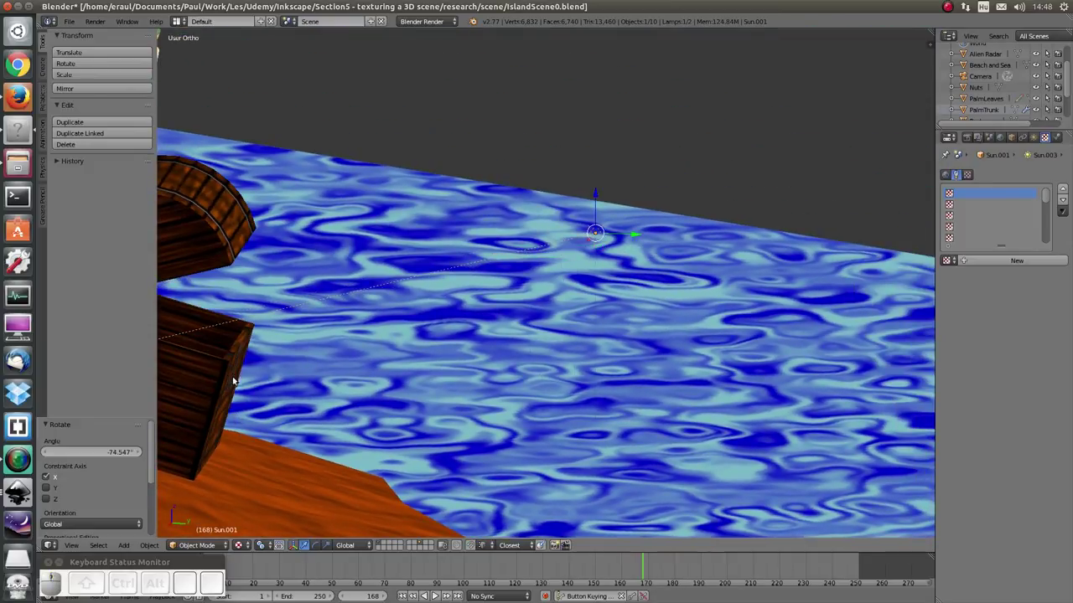